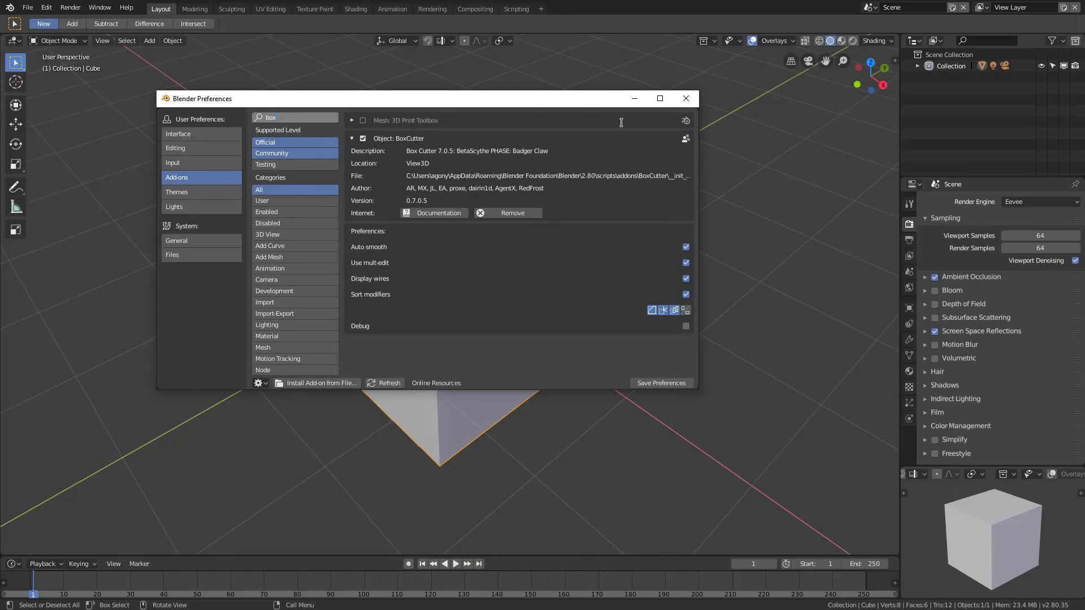
# Step: Close Preferences after checking the BoxCutter add-on and activate the BoxCutter tool on the default cube
pyautogui.write('box')
pyautogui.click(698, 102)
pyautogui.moveTo(489, 295); pyautogui.dragTo(52, 25)
pyautogui.press('alt+w')
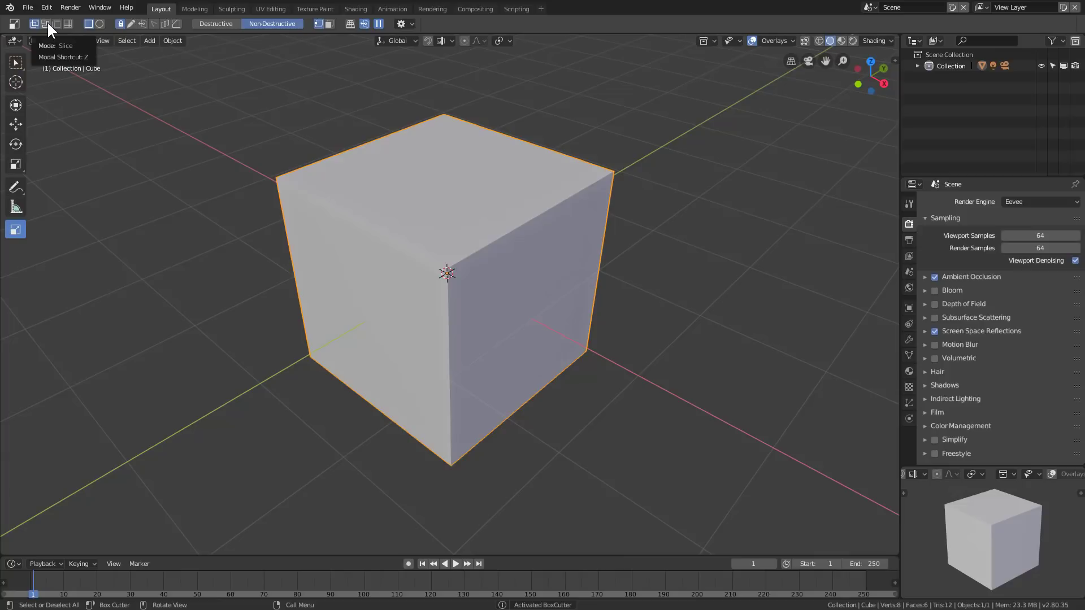
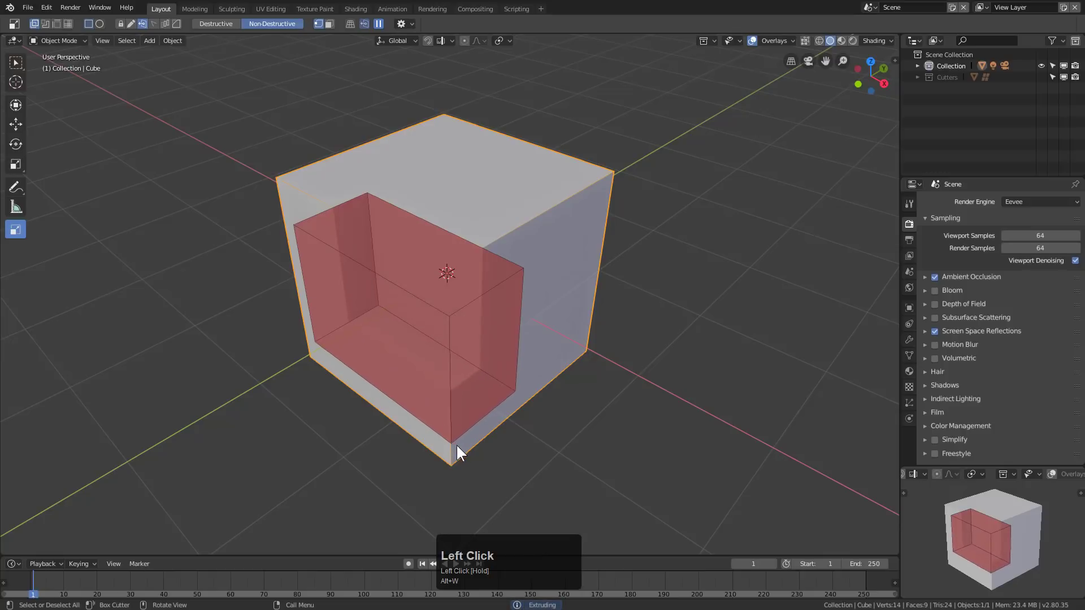
# Step: Cut the first recessed panel into the front face of the cube
pyautogui.scroll(3)
pyautogui.moveTo(302, 139); pyautogui.dragTo(295, 168)
pyautogui.doubleClick(295, 168)
# Step: Cut a series of narrow vertical slots and notches into the front face
pyautogui.moveTo(461, 393); pyautogui.dragTo(518, 191)
pyautogui.moveTo(518, 190); pyautogui.dragTo(531, 221)
pyautogui.doubleClick(531, 221)
pyautogui.moveTo(339, 349); pyautogui.dragTo(394, 431)
pyautogui.doubleClick(394, 431)
pyautogui.moveTo(423, 420); pyautogui.dragTo(444, 451)
pyautogui.doubleClick(443, 451)
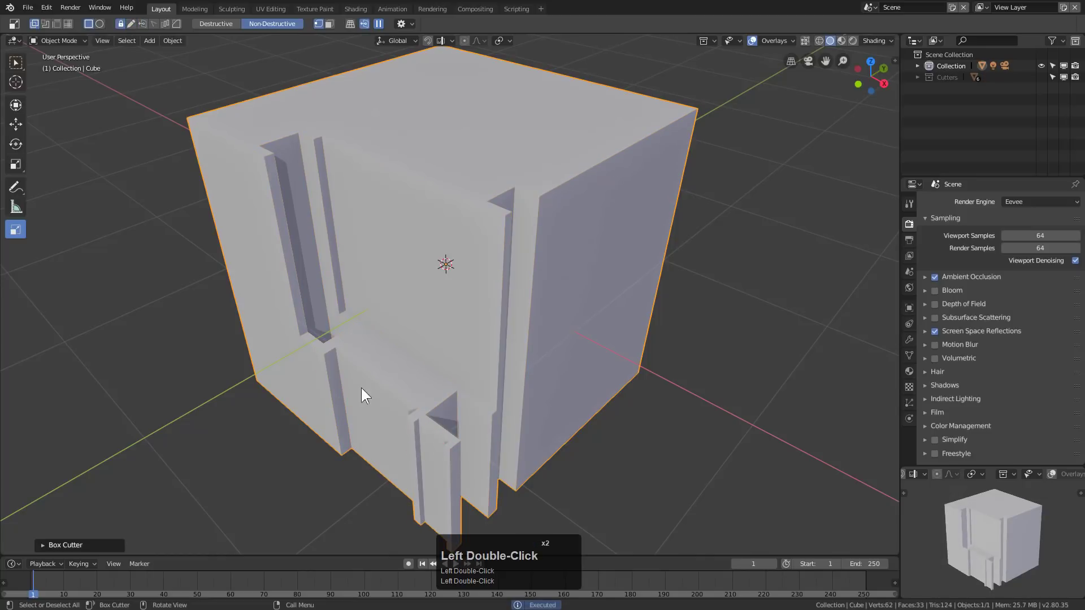
pyautogui.moveTo(322, 360); pyautogui.dragTo(302, 316)
# Step: Cut the stack of stepped fins into the lower front of the block
pyautogui.press('v')
pyautogui.scroll(3)
pyautogui.click(310, 319)
pyautogui.doubleClick(381, 398)
pyautogui.moveTo(416, 377); pyautogui.dragTo(407, 496)
pyautogui.moveTo(428, 376); pyautogui.dragTo(407, 496)
pyautogui.scroll(-3)
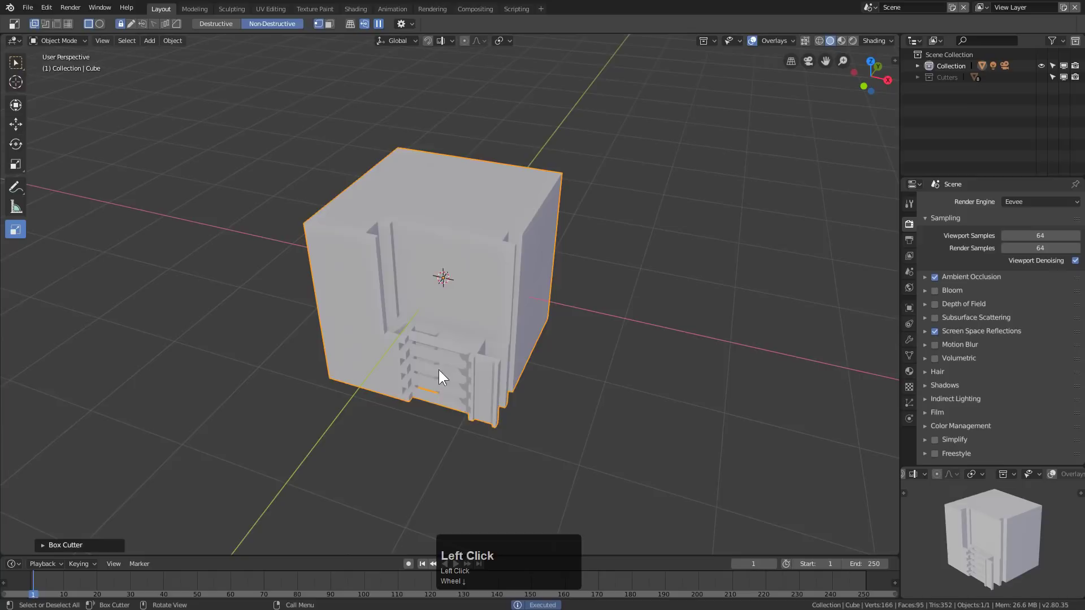
pyautogui.scroll(3)
pyautogui.scroll(-3)
pyautogui.moveTo(430, 330); pyautogui.dragTo(437, 327)
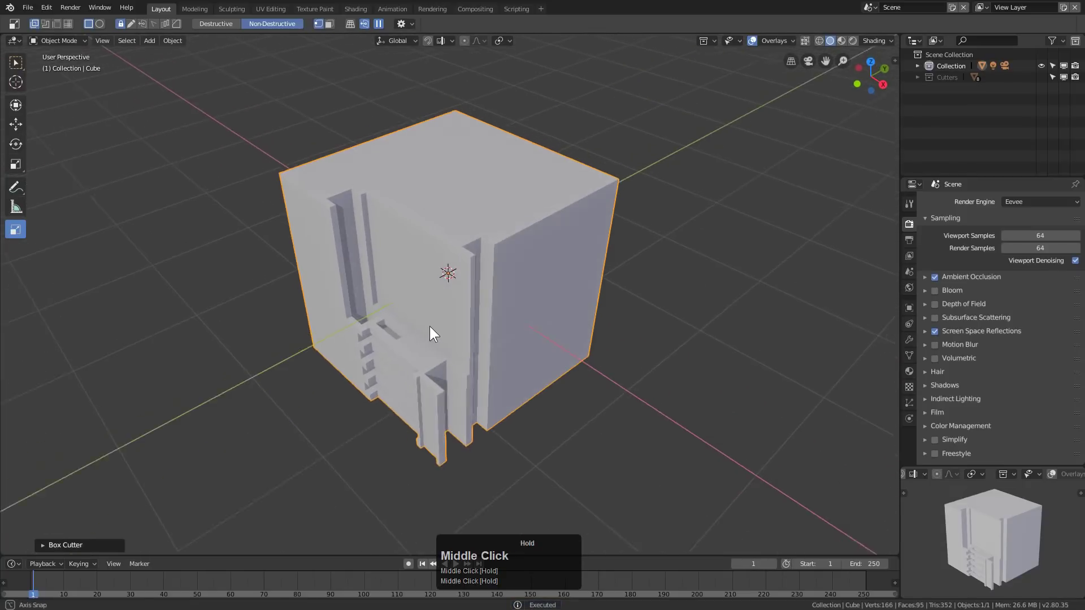
# Step: Add a large new block section onto the model with a BoxCutter union box
pyautogui.click(483, 311)
pyautogui.moveTo(533, 170); pyautogui.dragTo(600, 492)
pyautogui.press('j')
pyautogui.middleClick(582, 348)
pyautogui.scroll(3)
pyautogui.press('a')
pyautogui.middleClick(466, 313)
# Step: Cut the shallow top recess and the diagonal wedge face into the extended block
pyautogui.click(408, 221)
pyautogui.middleClick(416, 190)
pyautogui.scroll(3)
pyautogui.moveTo(407, 222); pyautogui.dragTo(511, 158)
pyautogui.scroll(3)
pyautogui.scroll(-3)
pyautogui.middleClick(461, 243)
pyautogui.scroll(3)
# Step: Sharpen and bevel the block's edges with HardOps Csharpen
pyautogui.press('q')
pyautogui.doubleClick(539, 246)
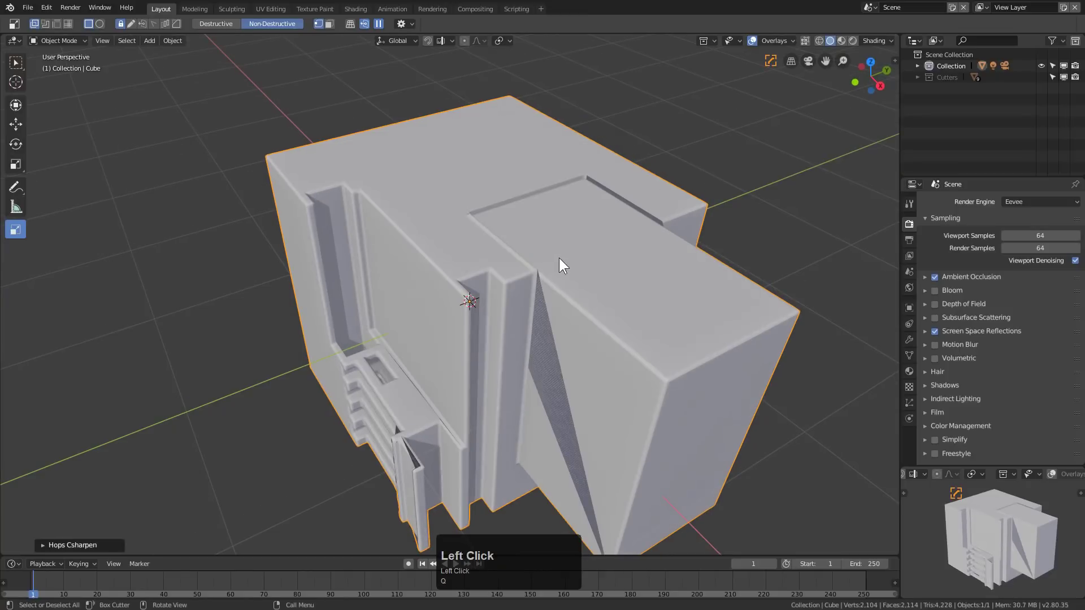
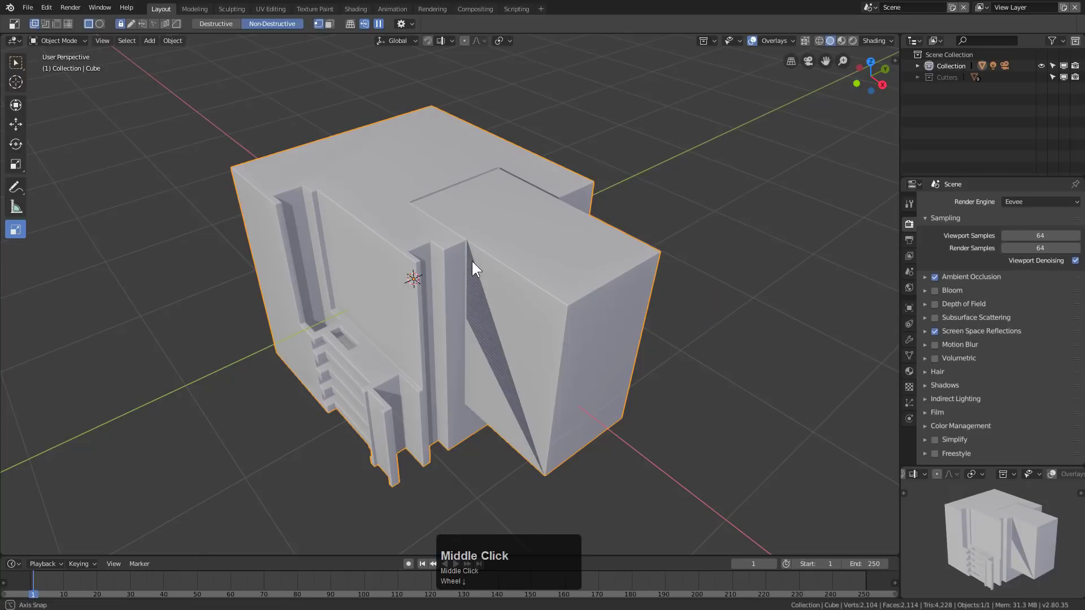
pyautogui.middleClick(476, 264)
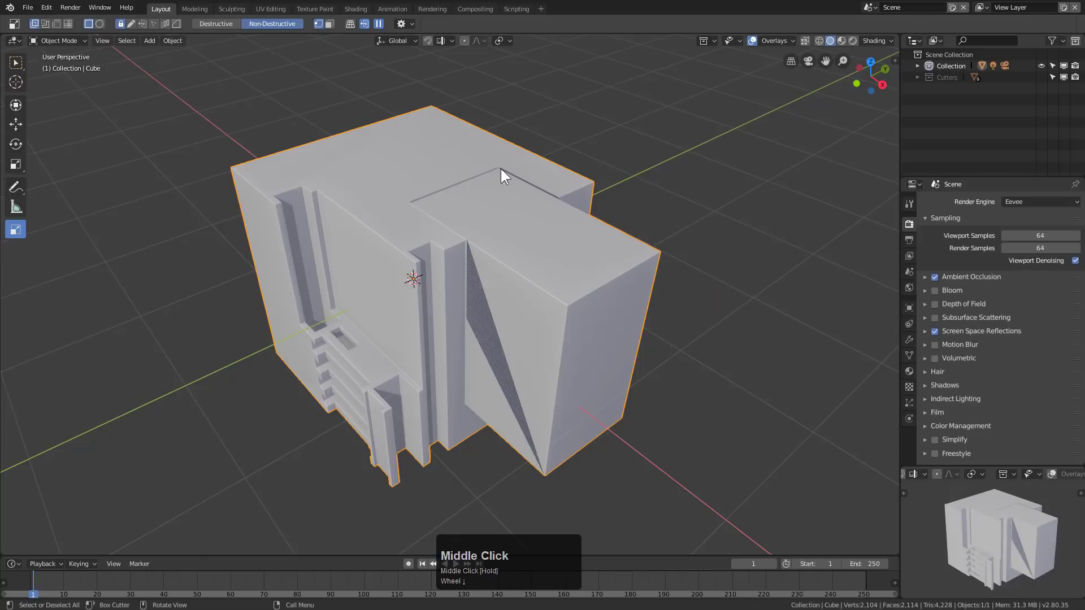
pyautogui.press('a')
pyautogui.scroll(3)
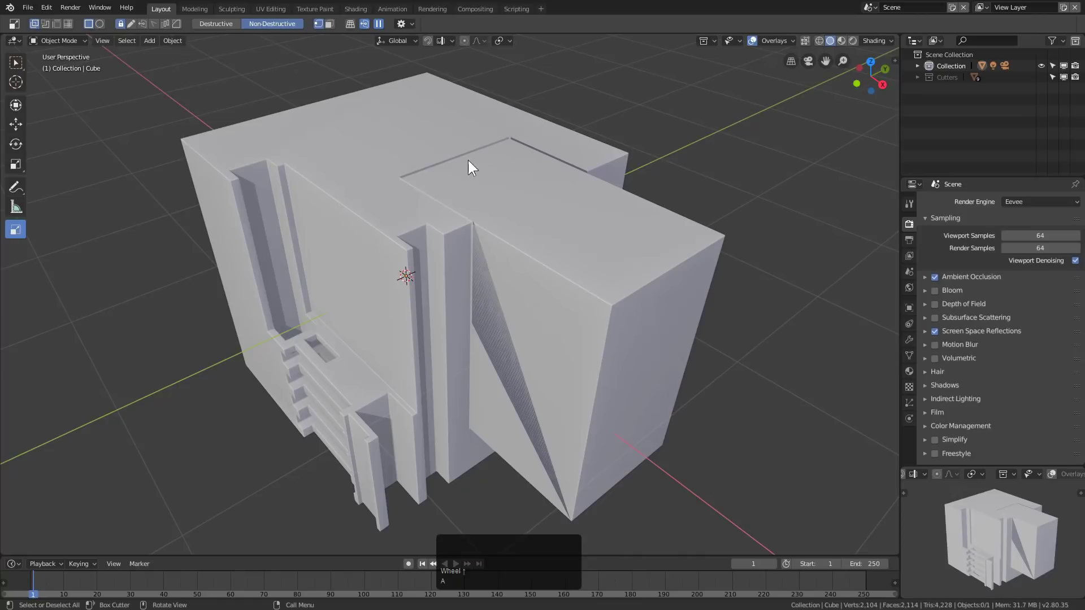
# Step: Draw an outline cutter over the top surface and bevel its corners round
pyautogui.click(521, 200)
pyautogui.scroll(3)
pyautogui.moveTo(527, 180); pyautogui.dragTo(591, 418)
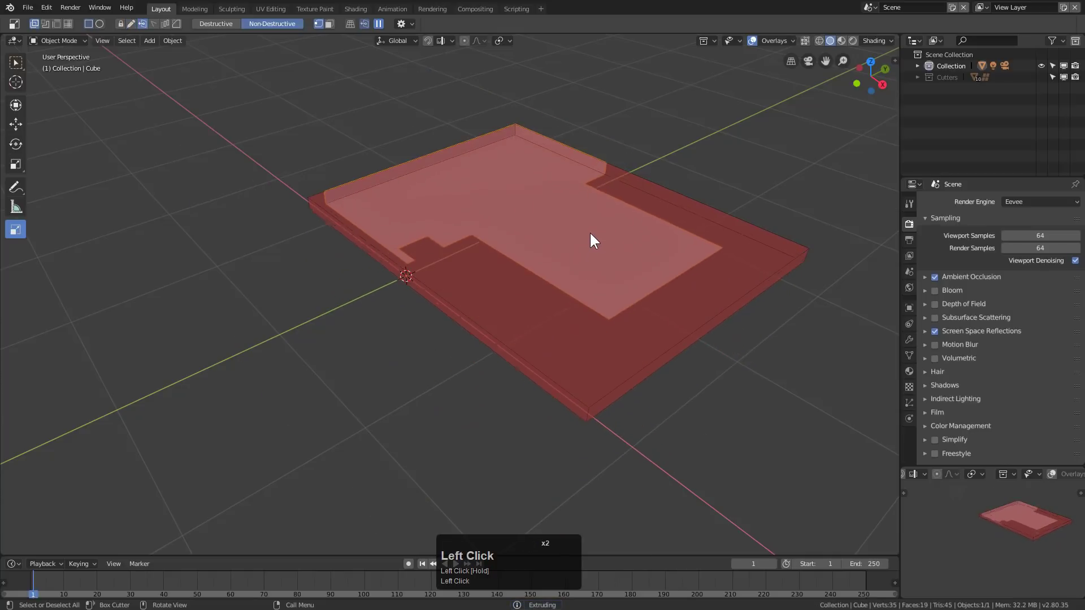
pyautogui.press('b')
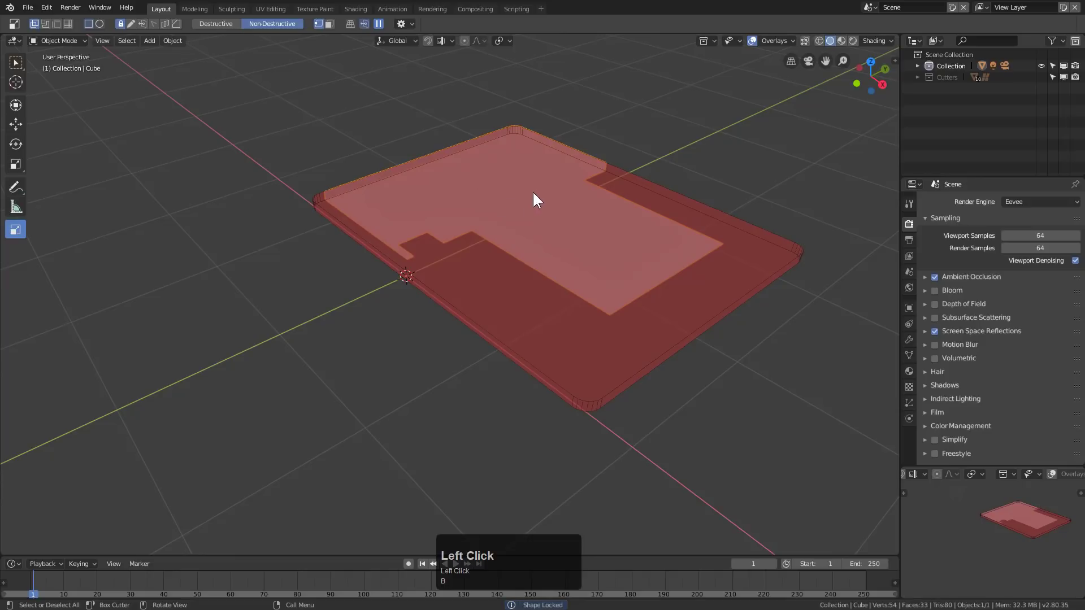
pyautogui.click(516, 232)
pyautogui.click(653, 189)
# Step: Shift the outline cutter along Z to set a shallow inset depth, undoing stray moves
pyautogui.press('h')
pyautogui.press('z')
pyautogui.press('Escape')
pyautogui.press('ctrl+z')
pyautogui.press('g')
pyautogui.press('ctrl+z')
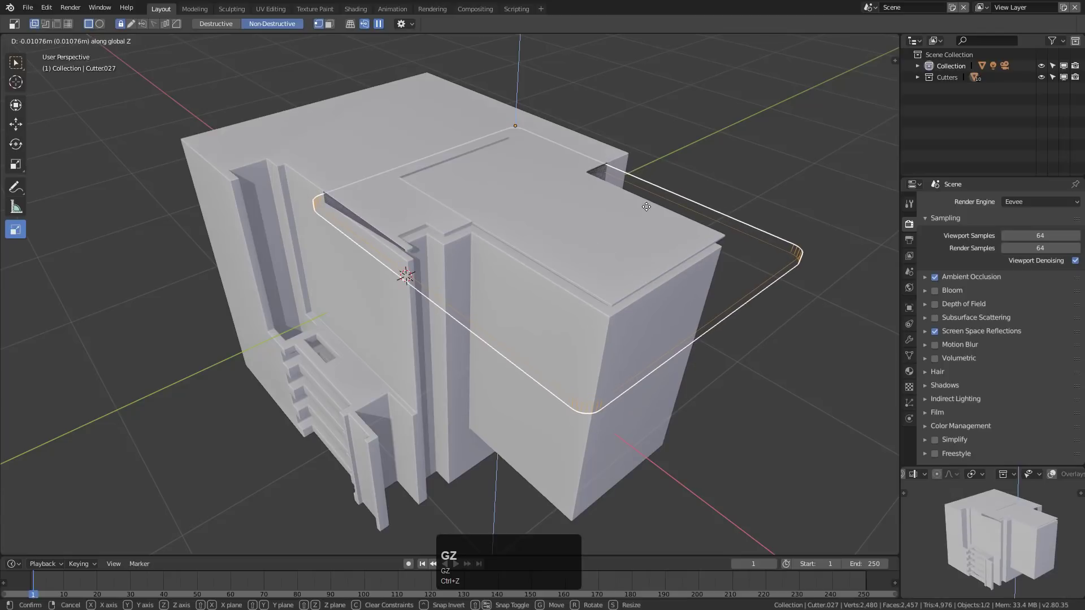
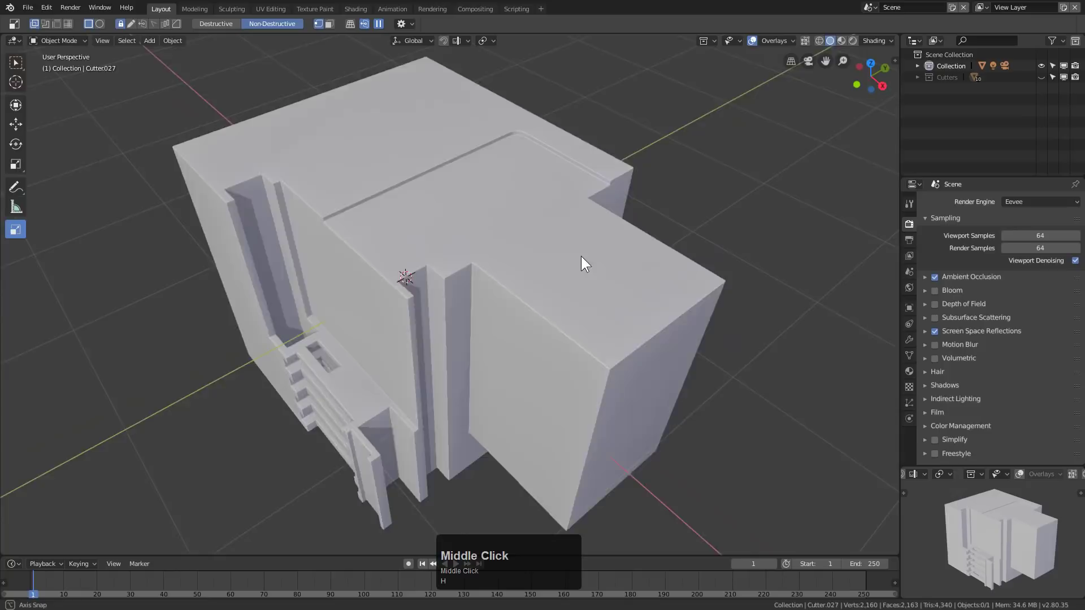
# Step: Confirm the cutter's height and add a HardOps bevel to soften the block's edges
pyautogui.click(589, 315)
pyautogui.middleClick(565, 304)
pyautogui.press('Tab')
pyautogui.press('Tab')
# Step: Review the Boolean and Bevel modifiers and the Misc tab in the HOps Helper, then close it
pyautogui.press('ctrl+`')
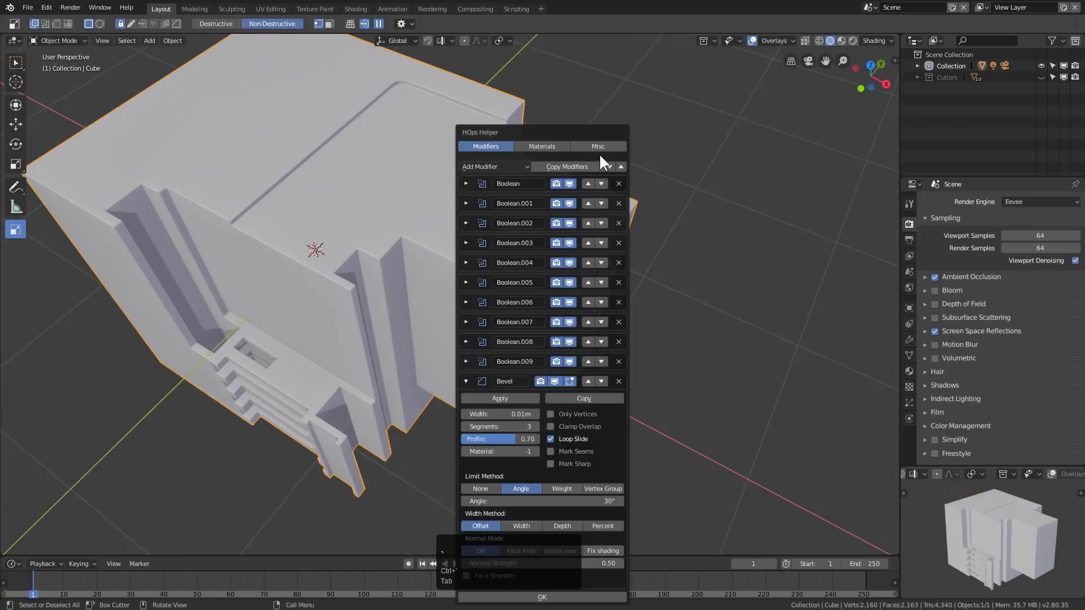
pyautogui.click(607, 150)
pyautogui.doubleClick(536, 353)
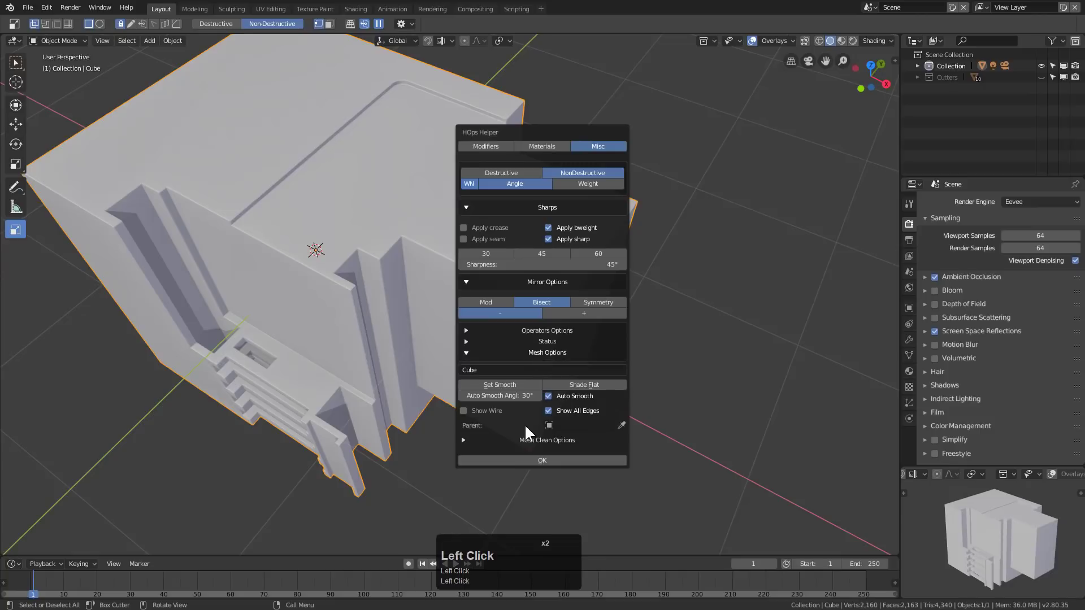
pyautogui.click(481, 411)
pyautogui.click(372, 309)
pyautogui.middleClick(411, 309)
pyautogui.scroll(3)
pyautogui.press('a')
pyautogui.middleClick(388, 295)
pyautogui.scroll(-3)
# Step: Draw a small cutter box on the top and array it into a row of seven
pyautogui.middleClick(447, 284)
pyautogui.click(450, 261)
pyautogui.moveTo(420, 141); pyautogui.dragTo(393, 213)
pyautogui.press('v')
pyautogui.press('y')
pyautogui.press('x')
pyautogui.scroll(3)
# Step: Bevel the arrayed cutters into rounded pill shapes and apply the seven-slot cut
pyautogui.press('b')
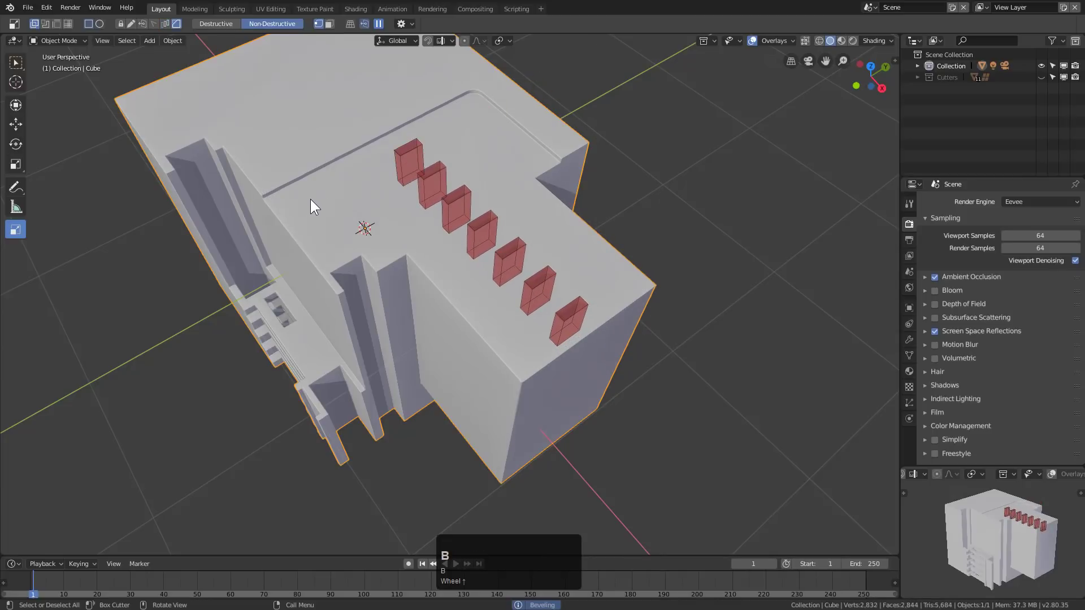
pyautogui.click(314, 202)
pyautogui.press('b')
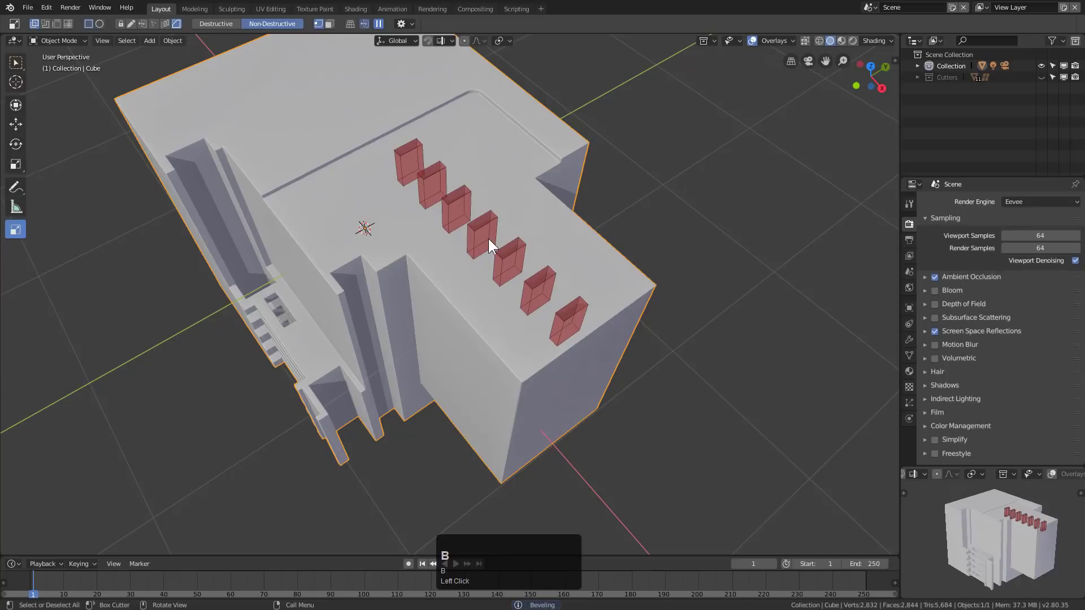
pyautogui.click(485, 241)
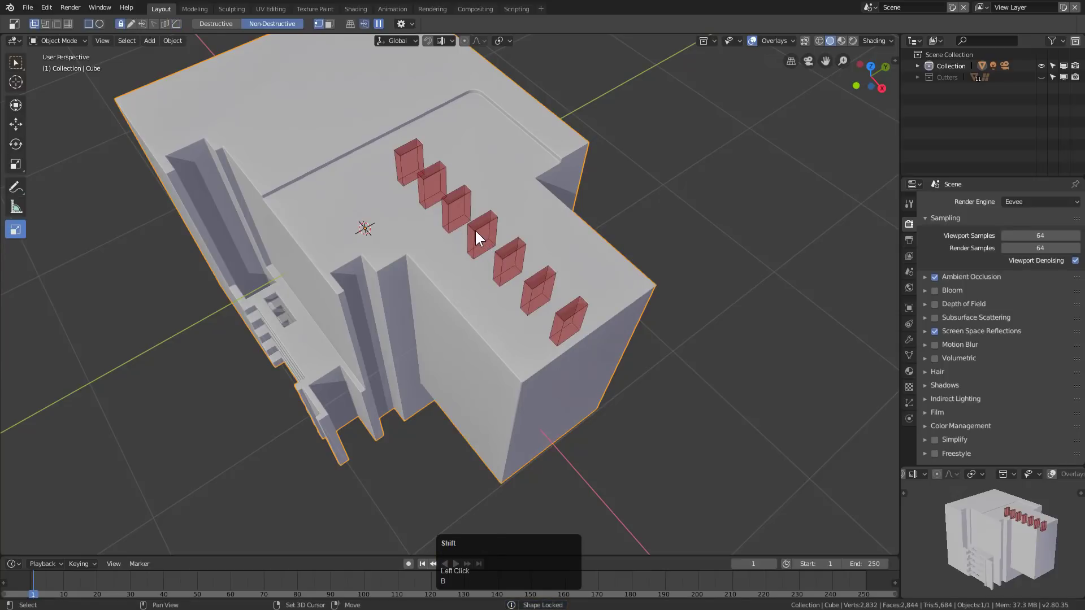
pyautogui.press('Escape')
pyautogui.moveTo(426, 146); pyautogui.dragTo(410, 202)
pyautogui.press('b')
pyautogui.press('v')
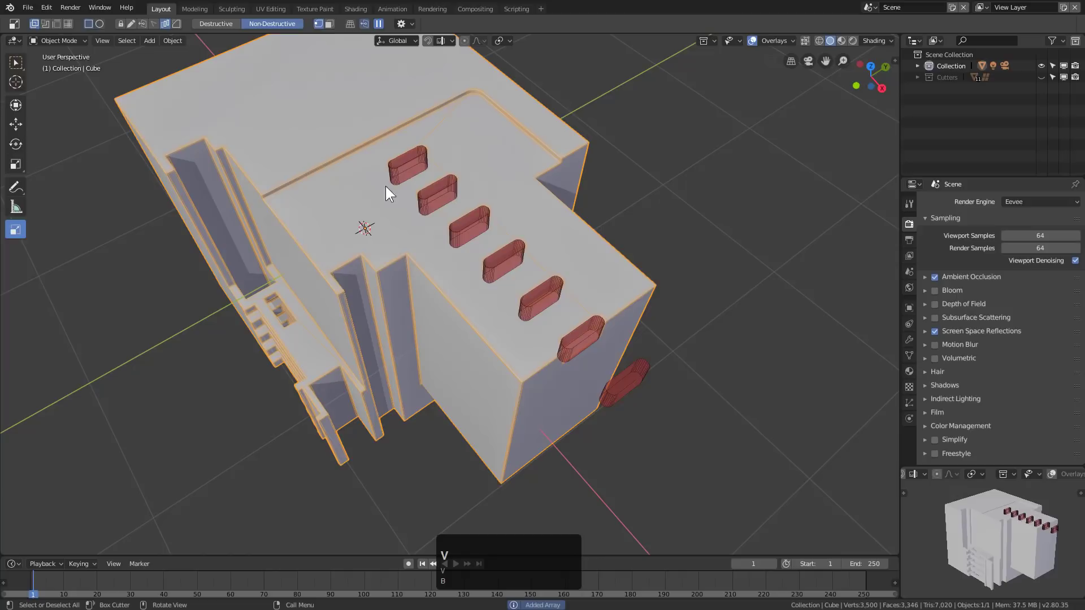
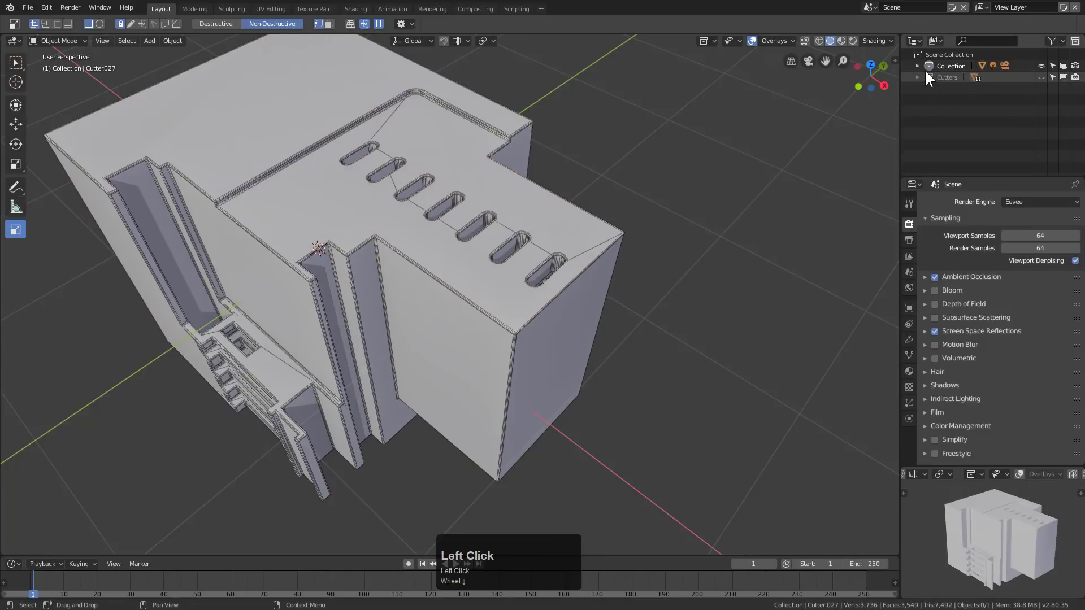
# Step: Expand the Cutters collection in the Outliner and select Cutter.027
pyautogui.doubleClick(921, 67)
pyautogui.click(921, 70)
pyautogui.click(916, 78)
pyautogui.scroll(-3)
pyautogui.click(1041, 163)
# Step: Frame Cutter.027 in an orthographic top view and bring up its HOps Helper settings
pyautogui.doubleClick(638, 198)
pyautogui.scroll(-3)
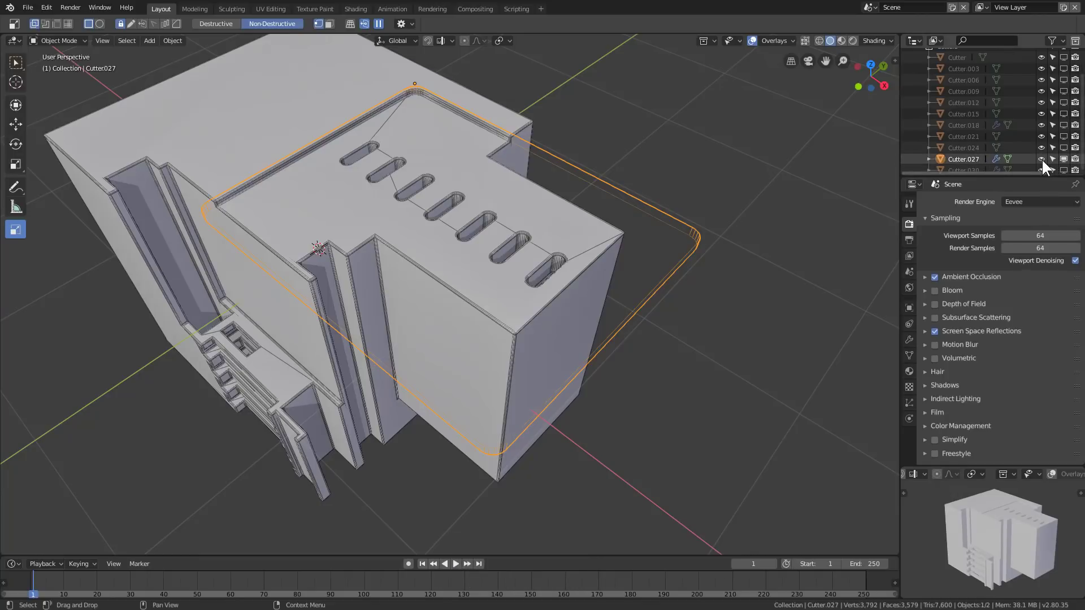
pyautogui.scroll(-3)
pyautogui.moveTo(469, 305); pyautogui.dragTo(475, 299)
pyautogui.press('KP_7')
pyautogui.press('KP_5')
pyautogui.press('KP_Decimal')
pyautogui.press('Tab')
pyautogui.press('Tab')
pyautogui.press('ctrl+`')
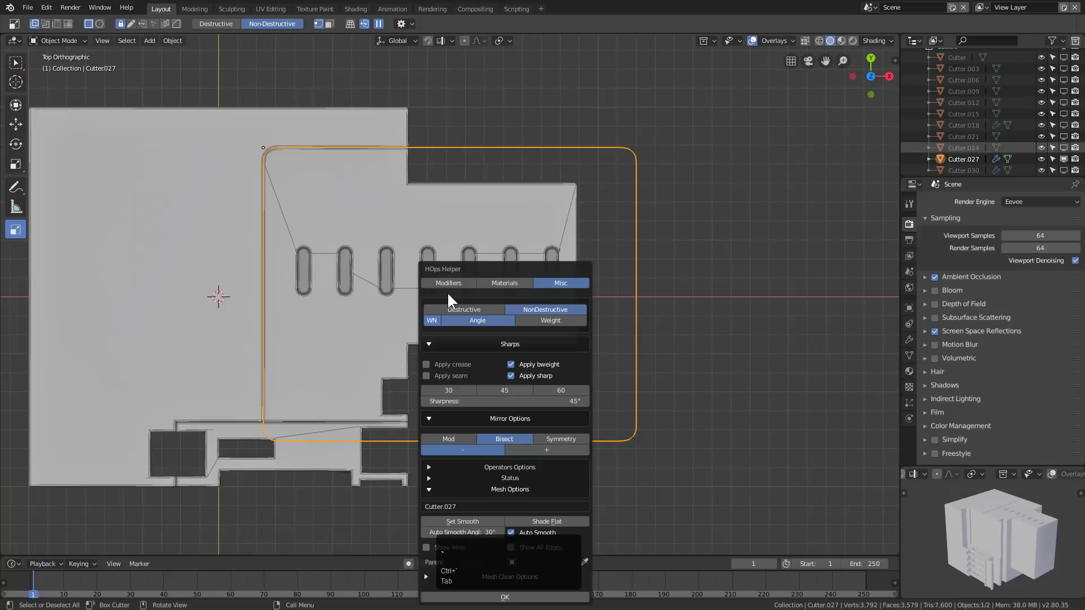
# Step: Cut a small round hole into the top face with BoxCutter circle mode and position it beside the slots
pyautogui.click(450, 290)
pyautogui.doubleClick(444, 343)
pyautogui.click(436, 206)
pyautogui.moveTo(194, 69); pyautogui.dragTo(584, 285)
pyautogui.middleClick(584, 286)
pyautogui.press('a')
pyautogui.middleClick(422, 254)
pyautogui.click(655, 293)
pyautogui.doubleClick(639, 307)
pyautogui.press('g')
pyautogui.rightClick(634, 296)
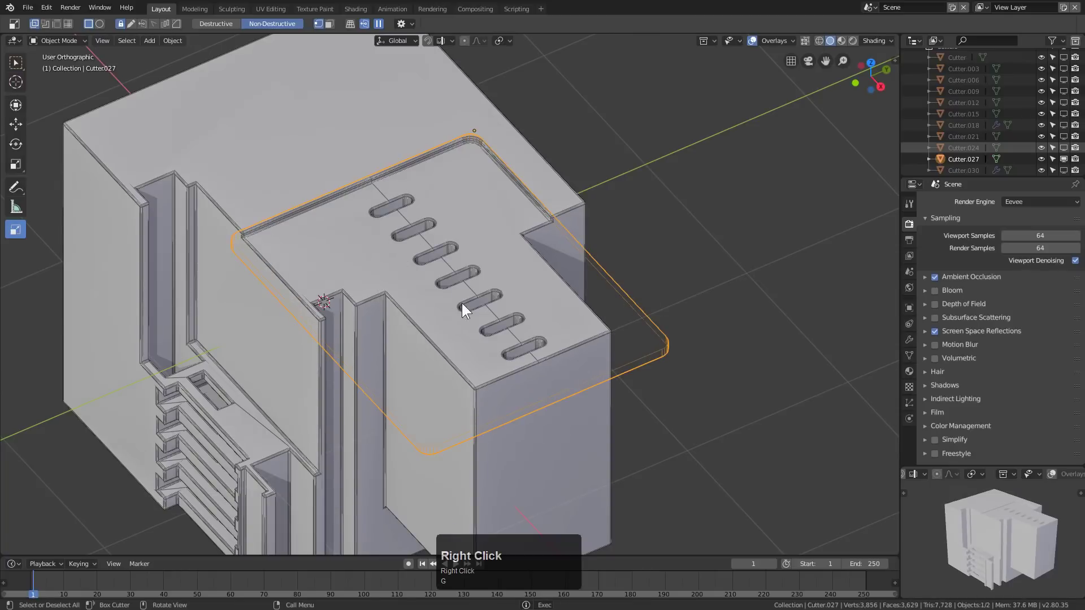
# Step: Zoom in on the hole area and adjust the BoxCutter header options for the next cut
pyautogui.middleClick(501, 321)
pyautogui.scroll(3)
pyautogui.middleClick(434, 292)
pyautogui.scroll(3)
pyautogui.middleClick(331, 260)
pyautogui.scroll(3)
pyautogui.click(396, 238)
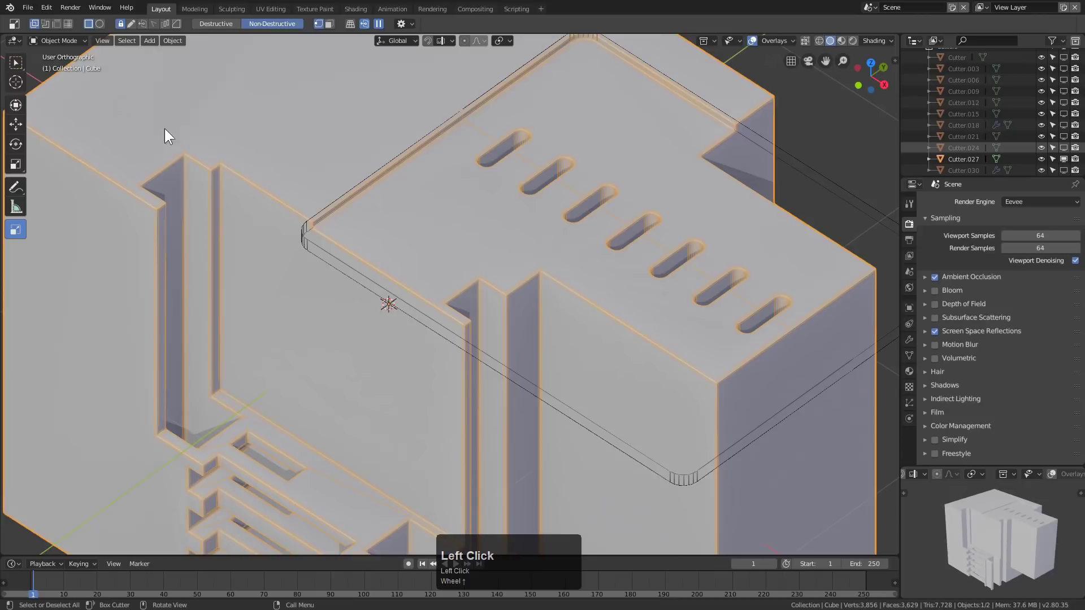
pyautogui.doubleClick(97, 26)
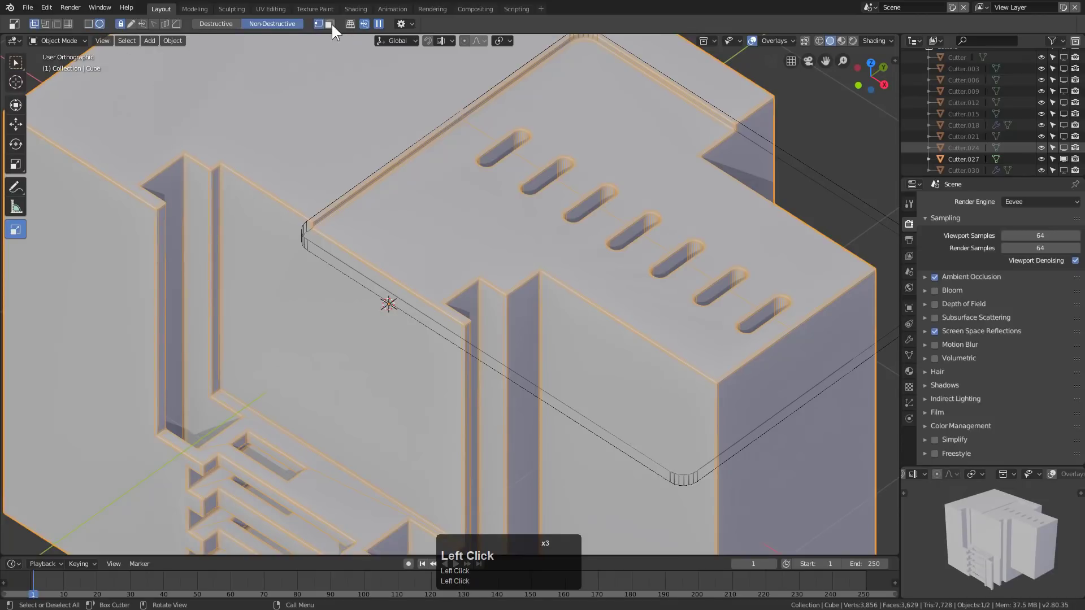
pyautogui.click(331, 29)
# Step: Duplicate the round hole cutter and place a second hole beside the first
pyautogui.moveTo(411, 236); pyautogui.dragTo(422, 255)
pyautogui.middleClick(422, 255)
pyautogui.scroll(3)
pyautogui.click(421, 172)
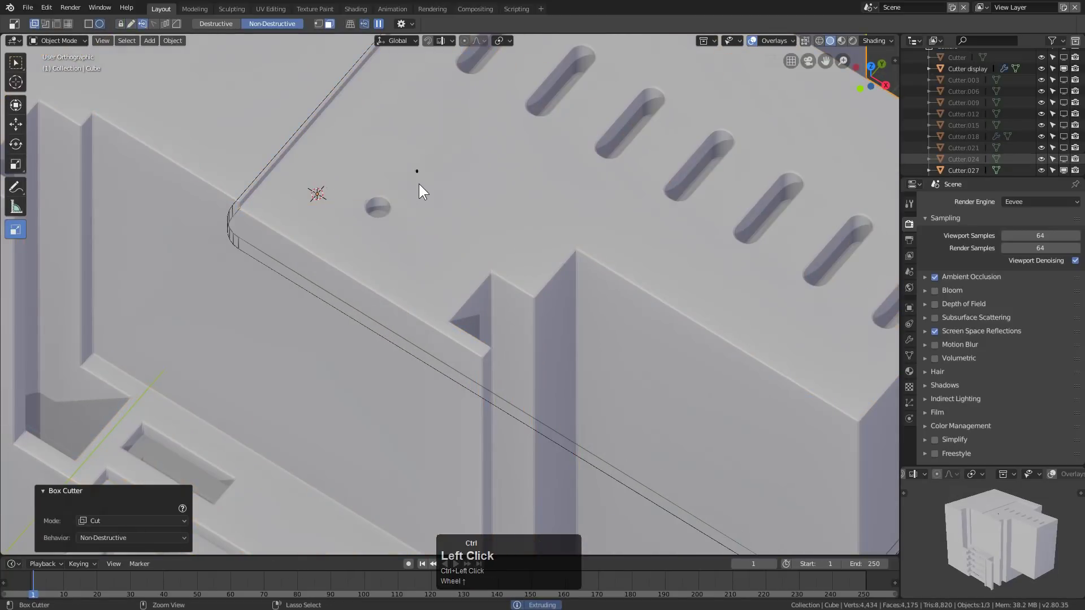
pyautogui.press('Escape')
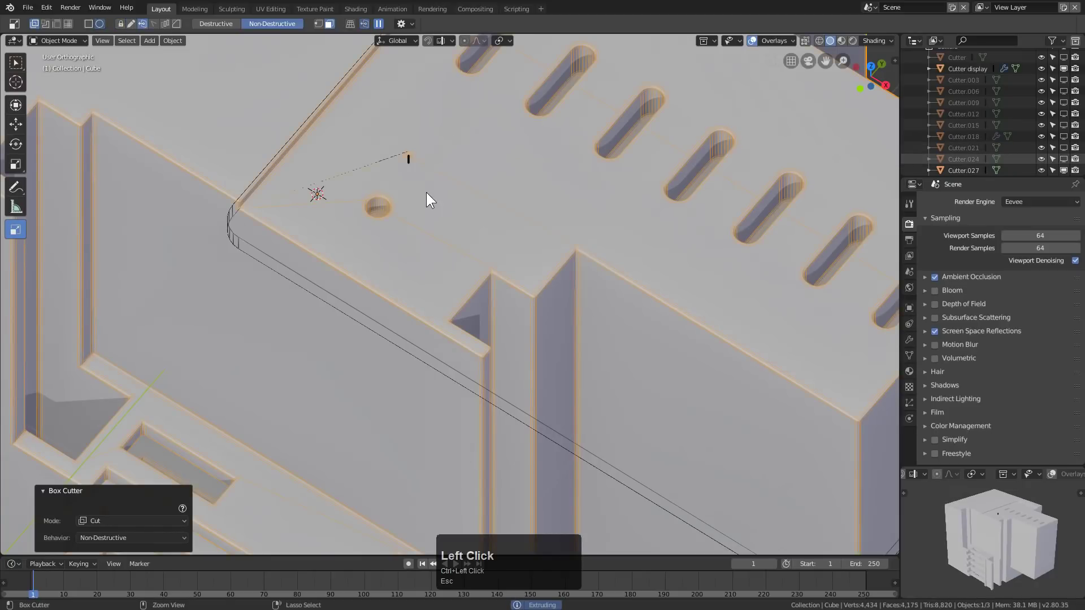
pyautogui.press('Escape')
pyautogui.moveTo(402, 160); pyautogui.dragTo(435, 207)
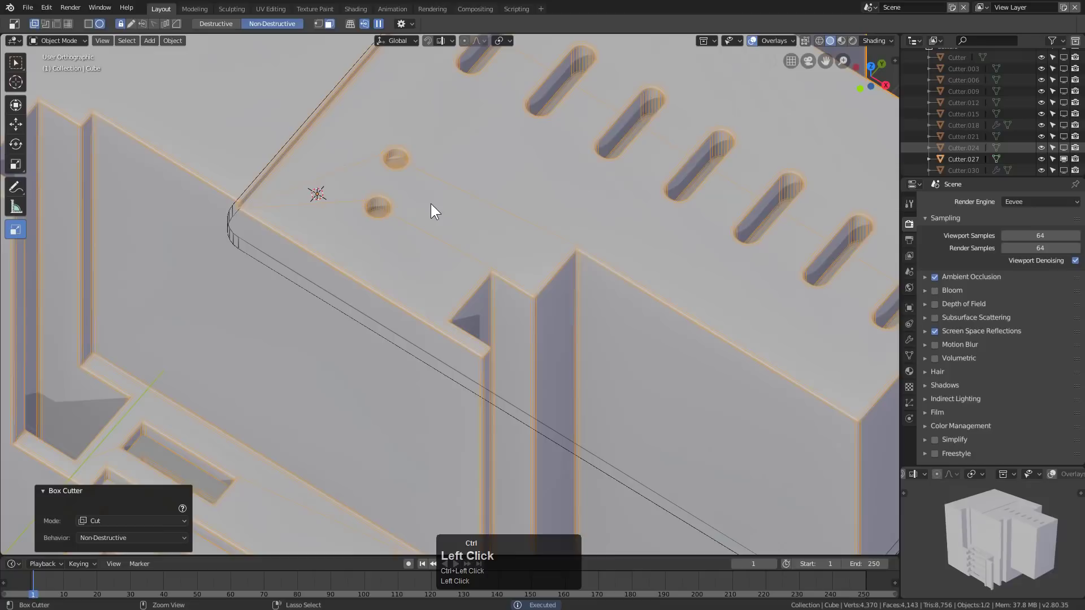
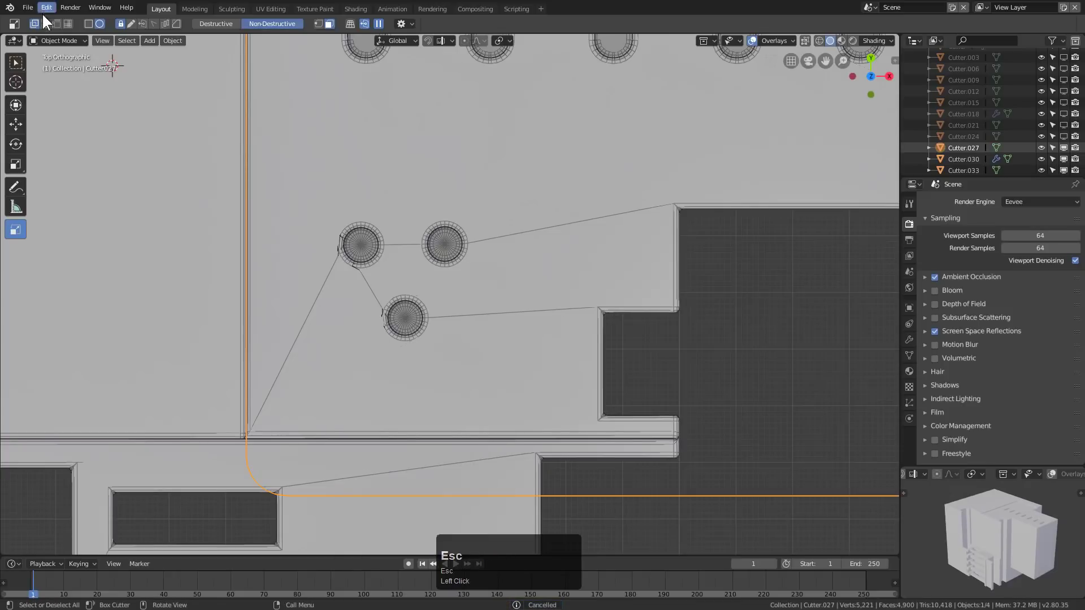
# Step: Close the HOps Helper and score a rectangular knife-cut panel line around the hole cluster
pyautogui.click(61, 28)
pyautogui.moveTo(476, 319); pyautogui.dragTo(483, 323)
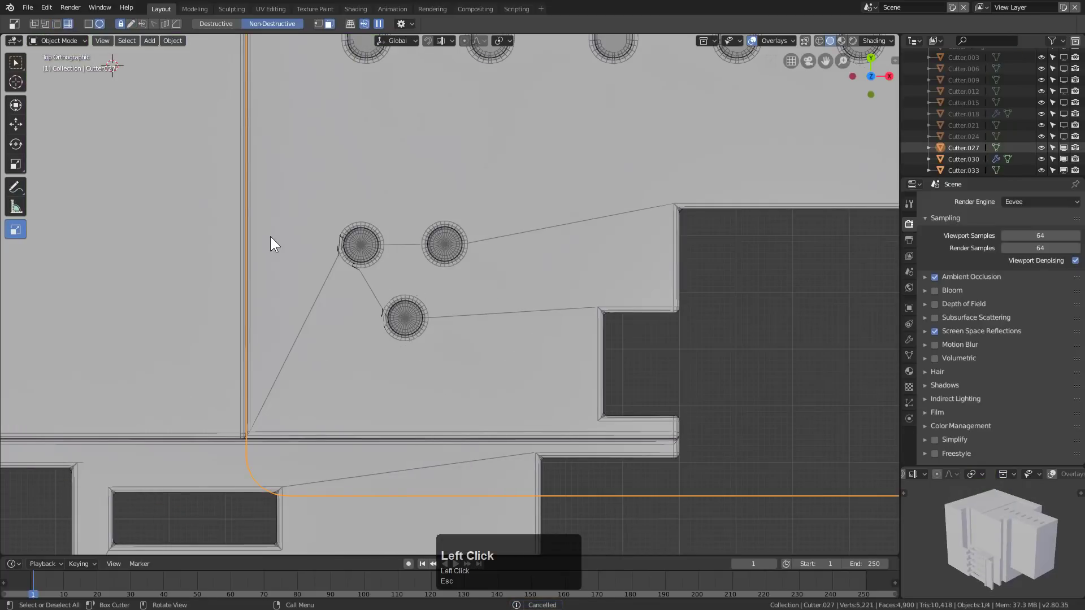
pyautogui.click(95, 25)
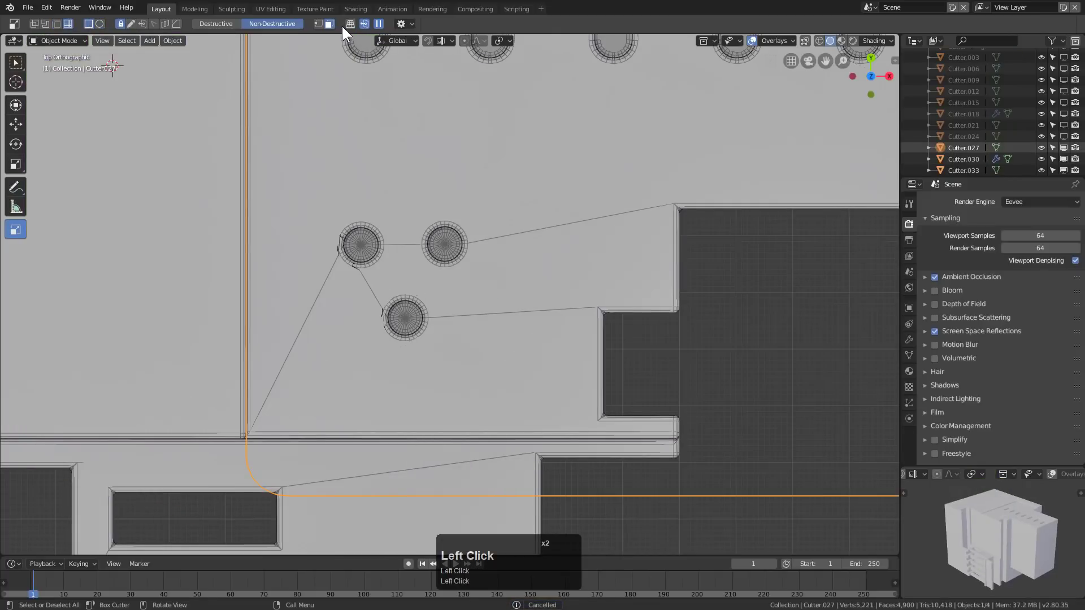
pyautogui.click(319, 29)
pyautogui.moveTo(217, 244); pyautogui.dragTo(468, 289)
# Step: Orbit back to a perspective view of the whole top surface with its slots and holes
pyautogui.middleClick(514, 341)
pyautogui.scroll(-3)
pyautogui.middleClick(557, 347)
pyautogui.scroll(-3)
pyautogui.middleClick(467, 341)
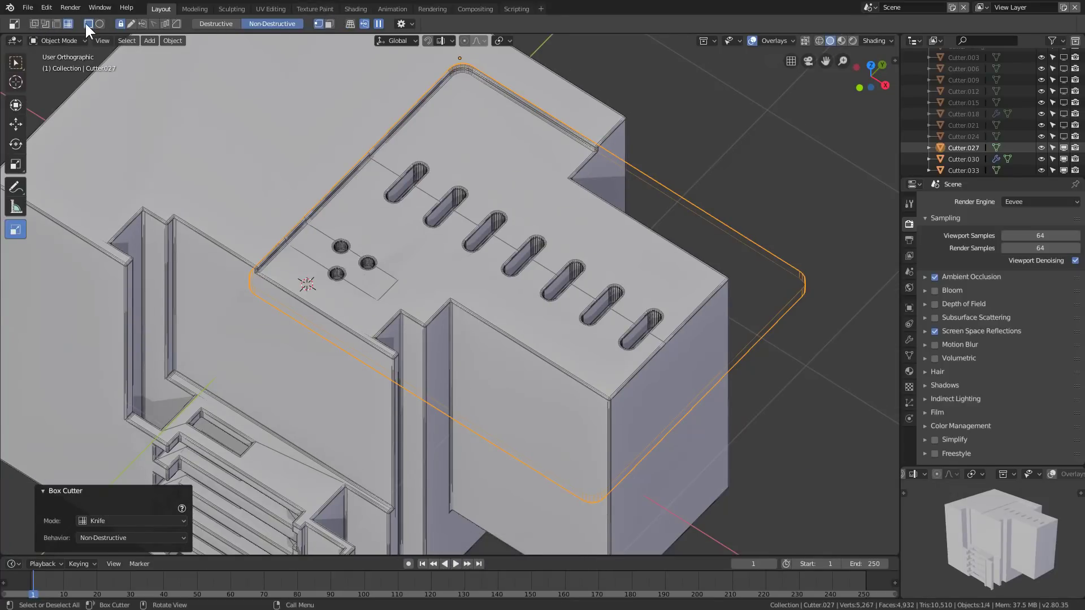
# Step: Drag a box cutter across the block's upper face and hide the helper geometry
pyautogui.moveTo(445, 266); pyautogui.dragTo(797, 250)
pyautogui.middleClick(526, 274)
pyautogui.click(798, 250)
pyautogui.click(787, 249)
pyautogui.press('h')
pyautogui.middleClick(618, 293)
pyautogui.middleClick(530, 293)
pyautogui.scroll(-3)
pyautogui.click(563, 266)
# Step: Adjust a value in the HOps helper for the block, then dismiss it
pyautogui.press('ctrl+`')
pyautogui.click(495, 132)
pyautogui.doubleClick(535, 206)
pyautogui.press('Escape')
pyautogui.middleClick(414, 287)
pyautogui.scroll(3)
# Step: Reframe onto the block's front face and select it for the next cutter
pyautogui.press('a')
pyautogui.scroll(-3)
pyautogui.middleClick(445, 291)
pyautogui.middleClick(474, 292)
pyautogui.scroll(3)
pyautogui.click(508, 306)
pyautogui.middleClick(504, 312)
pyautogui.middleClick(297, 300)
pyautogui.scroll(3)
pyautogui.press('a')
pyautogui.click(473, 222)
# Step: Draw a box cutter down the front face and set its depth
pyautogui.moveTo(442, 225); pyautogui.dragTo(480, 338)
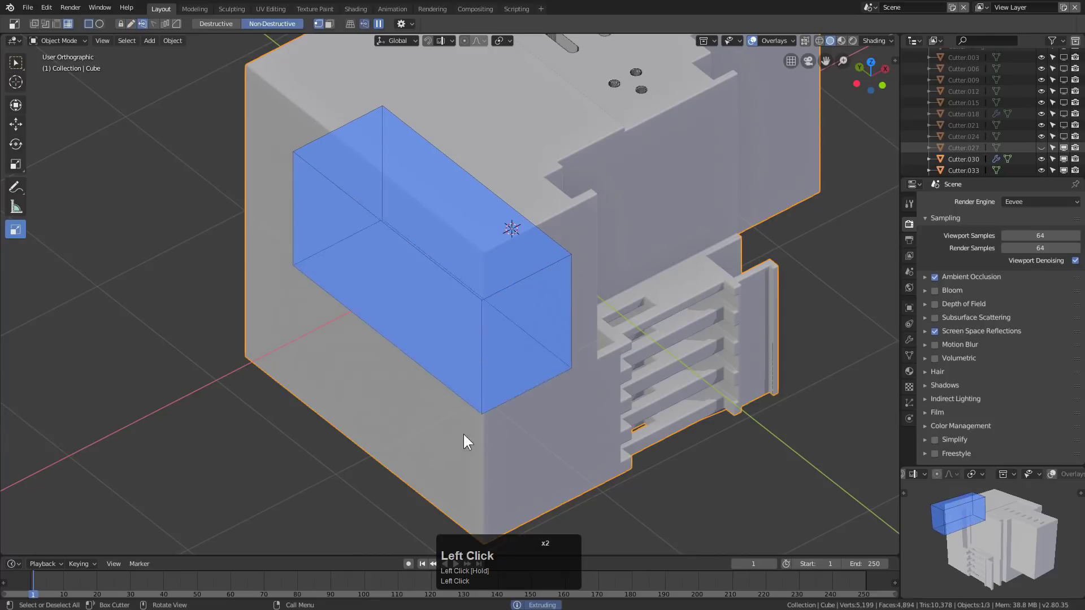
pyautogui.scroll(-3)
pyautogui.scroll(-3)
pyautogui.press('j')
pyautogui.click(472, 482)
pyautogui.middleClick(465, 340)
pyautogui.scroll(3)
# Step: Draw a second box cutter on the front face and settle its extent
pyautogui.press('a')
pyautogui.moveTo(479, 272); pyautogui.dragTo(421, 216)
pyautogui.scroll(3)
pyautogui.scroll(-3)
pyautogui.middleClick(487, 262)
pyautogui.scroll(-3)
pyautogui.click(482, 276)
pyautogui.scroll(-3)
pyautogui.middleClick(452, 278)
pyautogui.scroll(3)
pyautogui.middleClick(430, 255)
# Step: Sketch a small cutter on the front and toggle Edit Mode to check the result
pyautogui.press('a')
pyautogui.moveTo(462, 257); pyautogui.dragTo(473, 296)
pyautogui.press('Tab')
pyautogui.scroll(-3)
pyautogui.press('Tab')
pyautogui.middleClick(412, 303)
pyautogui.press('Tab')
# Step: Draw a thin rectangular slab cutter spanning the block's front top edge
pyautogui.press('a')
pyautogui.scroll(3)
pyautogui.click(473, 273)
pyautogui.moveTo(465, 268); pyautogui.dragTo(823, 308)
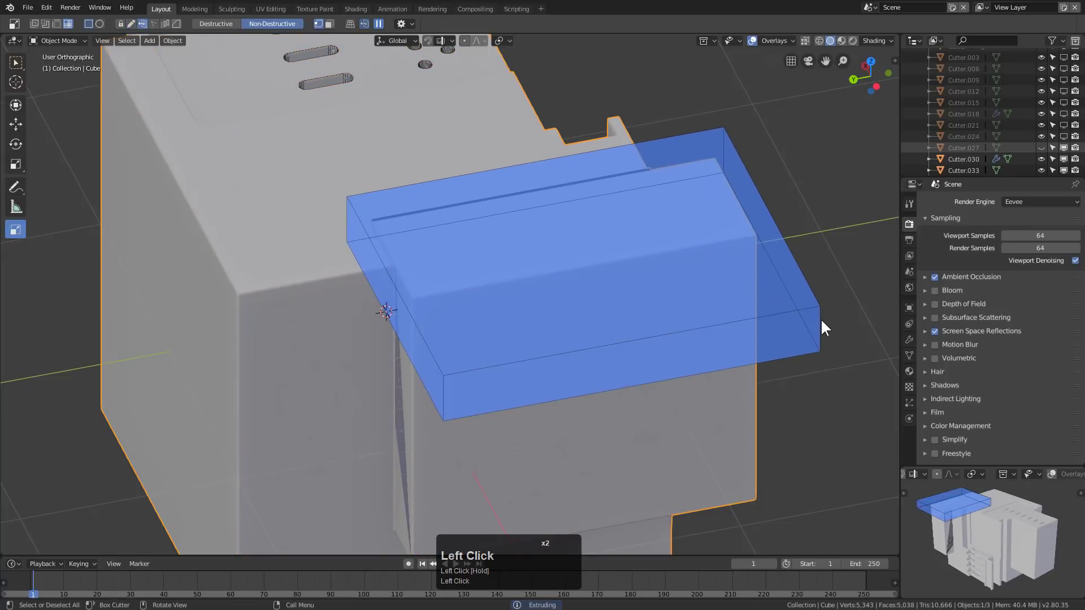
# Step: Apply the thin slab as a shallow step cut and bevel its corners round
pyautogui.press('z')
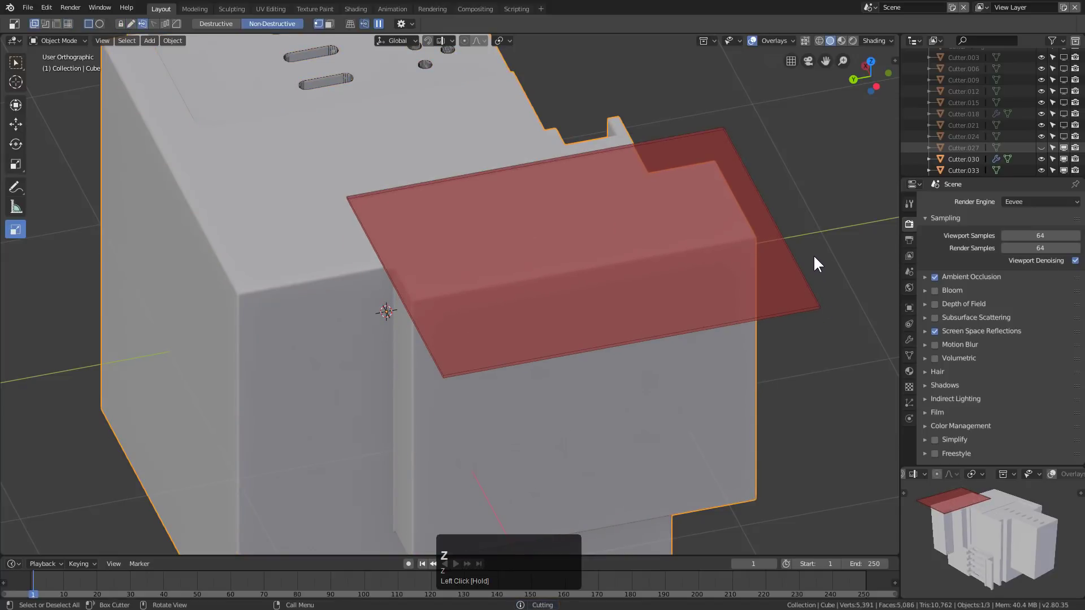
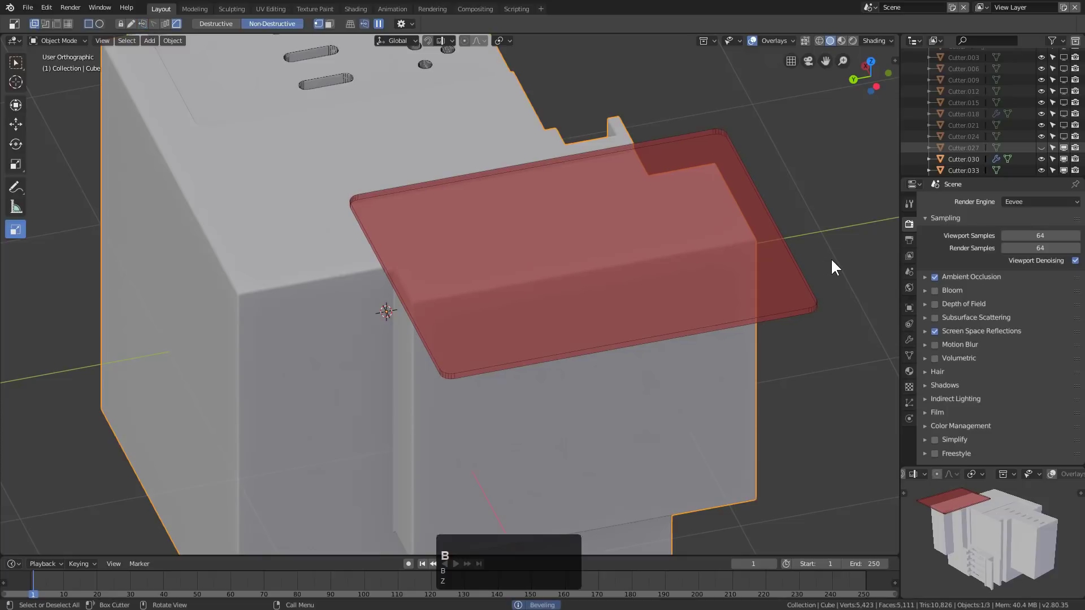
pyautogui.click(845, 263)
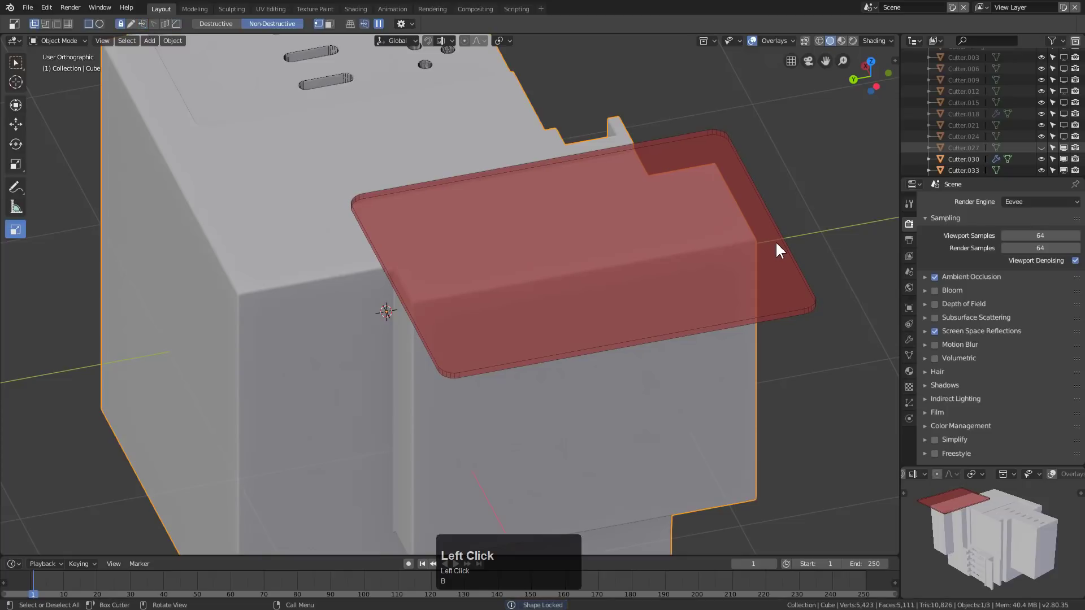
pyautogui.click(780, 245)
pyautogui.doubleClick(780, 245)
# Step: Zoom onto the rounded step edge and pick an option from the HardOps Q menu
pyautogui.middleClick(679, 264)
pyautogui.scroll(3)
pyautogui.middleClick(555, 248)
pyautogui.middleClick(508, 254)
pyautogui.scroll(3)
pyautogui.middleClick(445, 202)
pyautogui.scroll(3)
pyautogui.press('q')
pyautogui.click(434, 246)
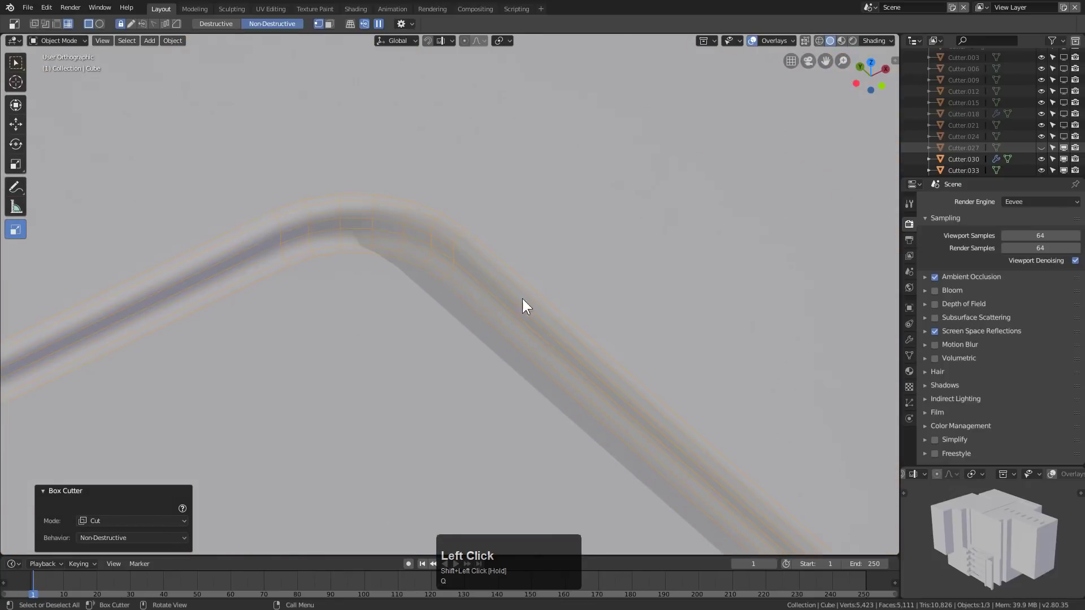
# Step: Review the block's Mesh Options in the HOps Helper and close it
pyautogui.scroll(-3)
pyautogui.press('a')
pyautogui.click(488, 290)
pyautogui.press('ctrl+`')
pyautogui.click(641, 28)
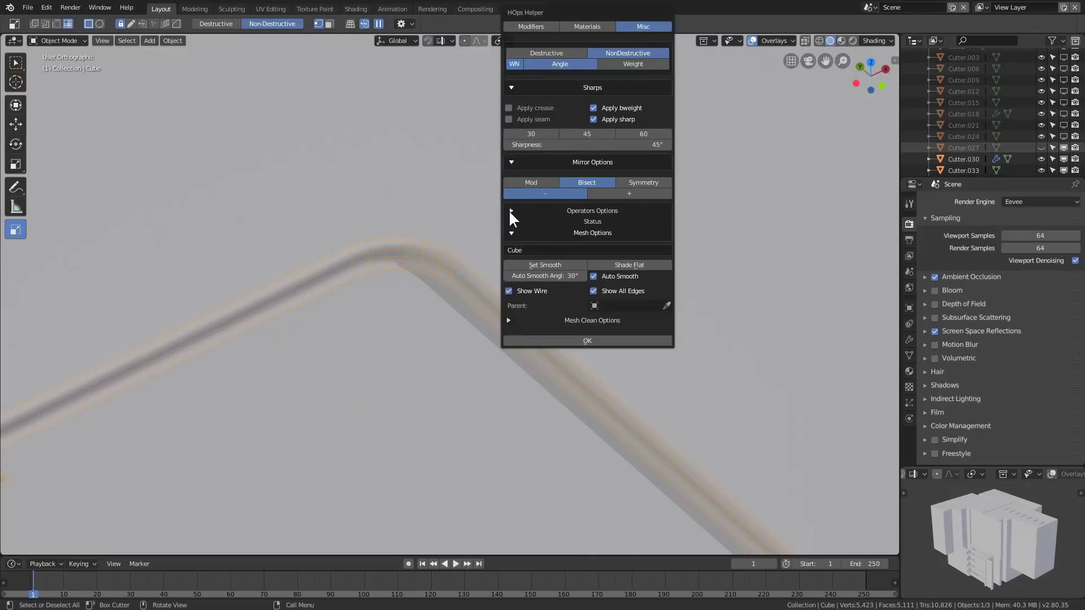
pyautogui.click(514, 227)
pyautogui.click(557, 247)
pyautogui.click(364, 314)
# Step: Select the block's front and apply a HardOps Q-menu operation to it
pyautogui.scroll(-3)
pyautogui.press('a')
pyautogui.middleClick(478, 311)
pyautogui.scroll(3)
pyautogui.click(505, 310)
pyautogui.scroll(3)
pyautogui.press('q')
pyautogui.click(479, 270)
pyautogui.click(473, 268)
# Step: Cut a shallow framed recess into the block's front with a box cutter
pyautogui.scroll(-3)
pyautogui.press('a')
pyautogui.middleClick(526, 305)
pyautogui.scroll(3)
pyautogui.click(507, 356)
pyautogui.middleClick(498, 369)
pyautogui.scroll(3)
pyautogui.moveTo(296, 309); pyautogui.dragTo(457, 411)
pyautogui.press('z')
pyautogui.scroll(-3)
pyautogui.click(449, 505)
# Step: Orbit up to the top corner near the fins ready for a small square cutter
pyautogui.scroll(3)
pyautogui.press('a')
pyautogui.middleClick(471, 353)
pyautogui.scroll(3)
pyautogui.click(530, 328)
pyautogui.middleClick(505, 330)
pyautogui.middleClick(456, 311)
pyautogui.scroll(3)
# Step: Outline a small square cutter on the top corner and lock its axis to Z
pyautogui.moveTo(443, 203); pyautogui.dragTo(470, 334)
pyautogui.press('z')
pyautogui.press('k')
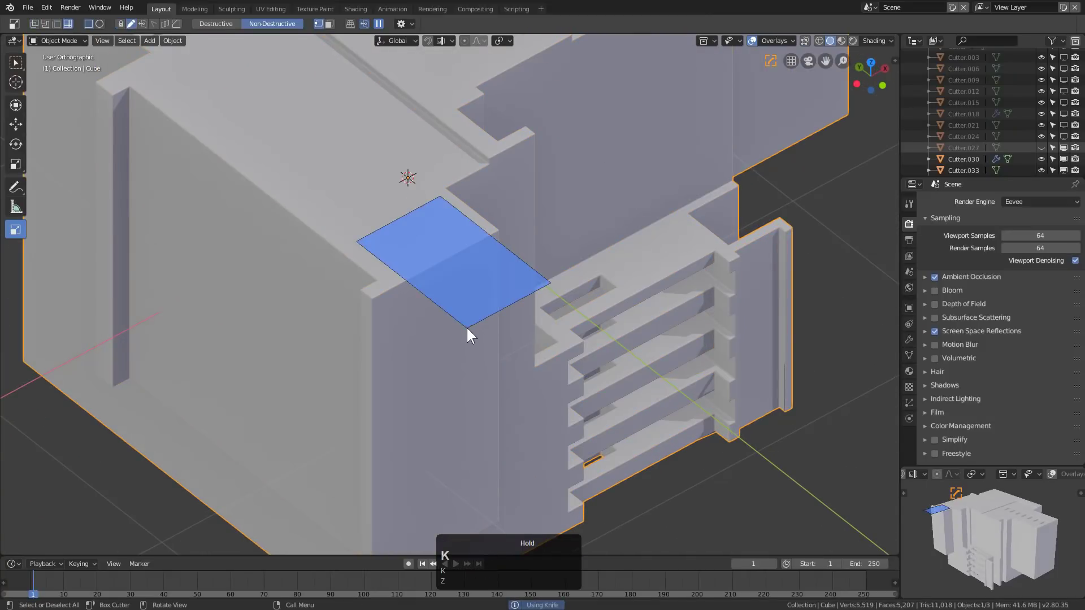
pyautogui.press('x')
pyautogui.press('x')
pyautogui.write('z')
pyautogui.scroll(-3)
pyautogui.click(484, 446)
pyautogui.scroll(3)
# Step: Extrude the square, bevel it into a capsule and cut the rounded notch into the corner
pyautogui.press('a')
pyautogui.scroll(3)
pyautogui.middleClick(430, 314)
pyautogui.middleClick(414, 306)
pyautogui.scroll(3)
pyautogui.middleClick(493, 333)
pyautogui.middleClick(474, 367)
pyautogui.middleClick(491, 360)
pyautogui.scroll(3)
pyautogui.click(522, 271)
pyautogui.moveTo(464, 345); pyautogui.dragTo(364, 301)
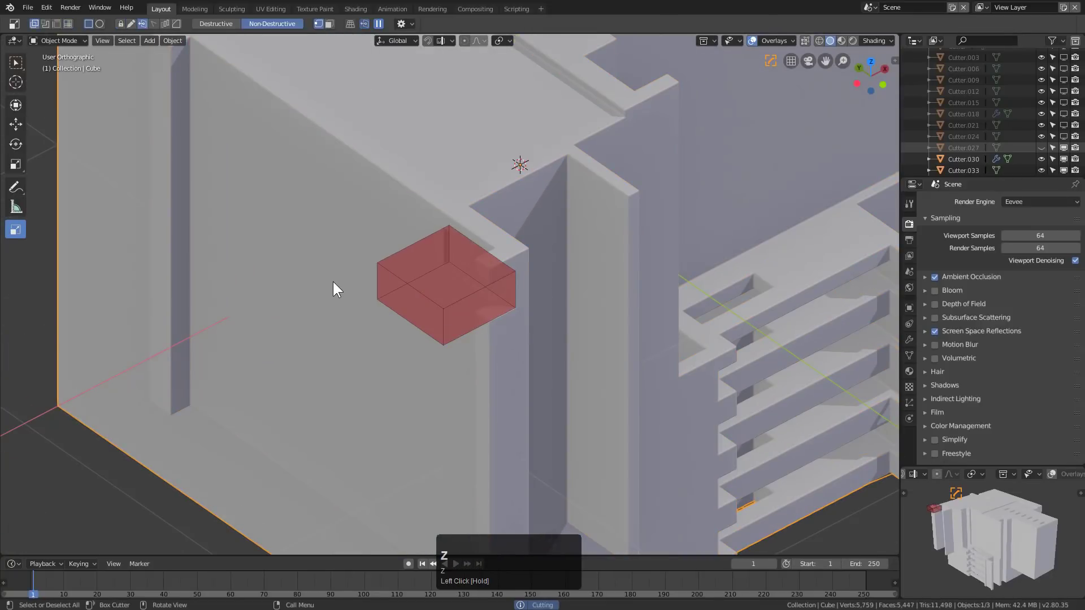
pyautogui.press('b')
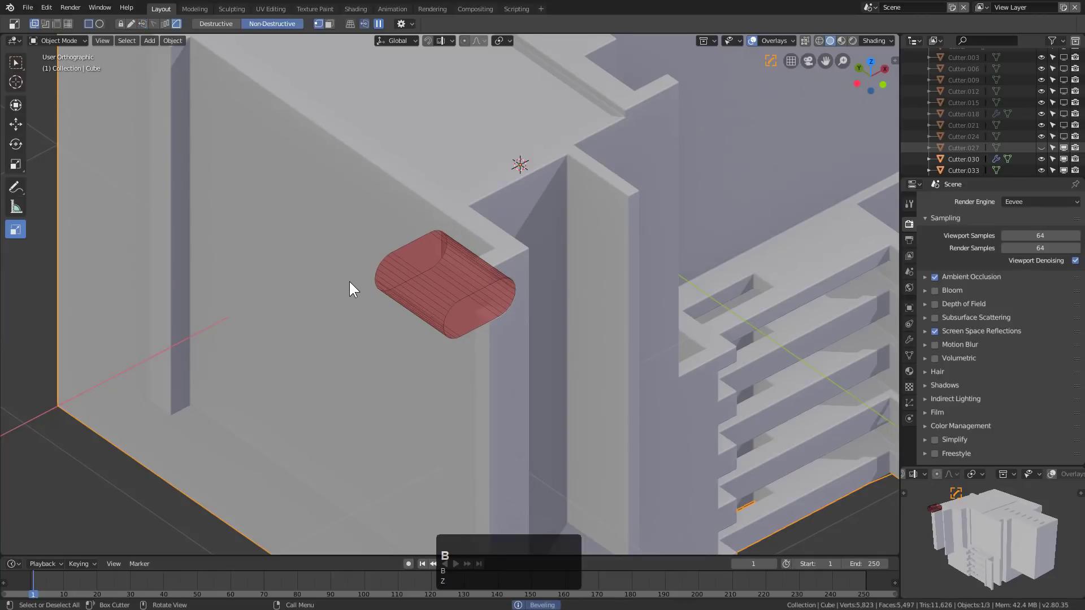
pyautogui.click(335, 286)
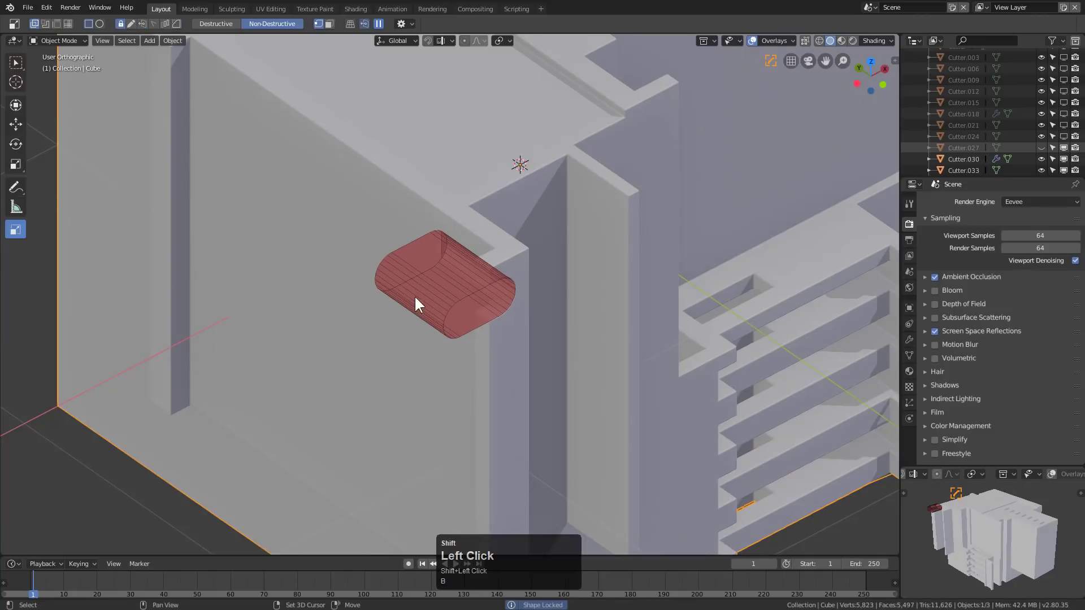
pyautogui.doubleClick(441, 304)
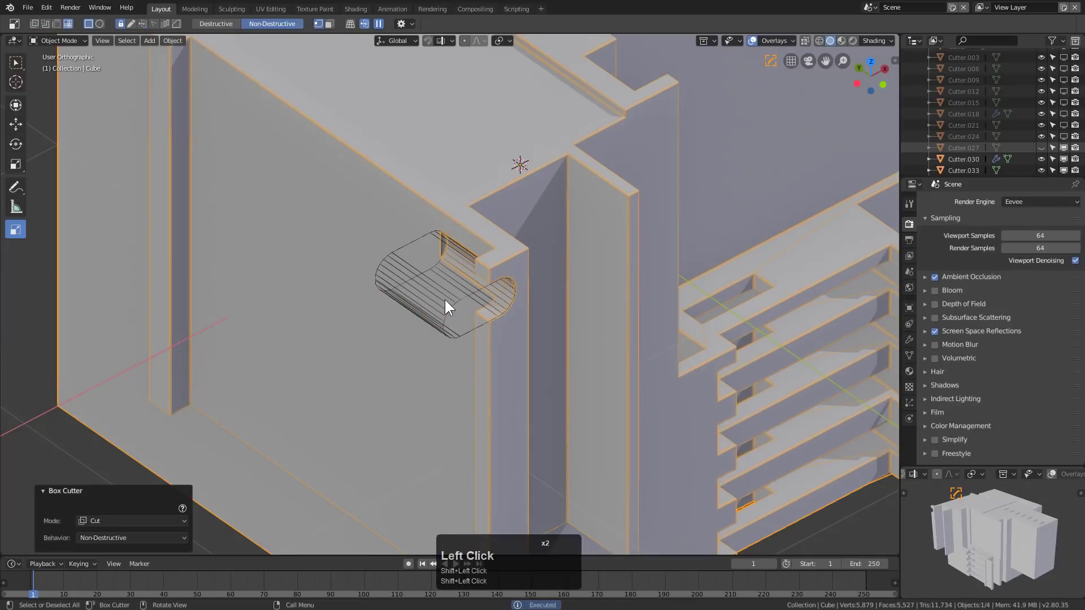
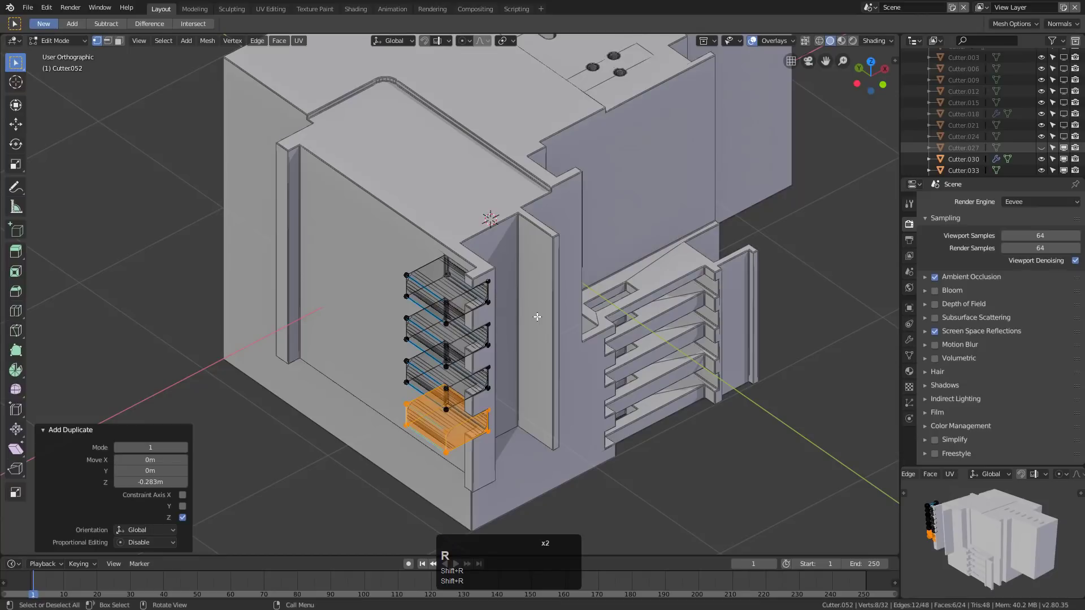
# Step: Leave Edit Mode so the column of four rounded fin notches is committed down the side wall
pyautogui.press('Tab')
pyautogui.middleClick(512, 336)
pyautogui.press('h')
pyautogui.moveTo(476, 327); pyautogui.dragTo(504, 323)
pyautogui.middleClick(504, 323)
pyautogui.scroll(3)
pyautogui.doubleClick(509, 244)
pyautogui.middleClick(459, 246)
pyautogui.middleClick(481, 260)
# Step: Orbit around the block to view the finished fin notches beside the vertical corner notch
pyautogui.middleClick(302, 268)
pyautogui.scroll(3)
pyautogui.middleClick(470, 248)
pyautogui.middleClick(438, 196)
pyautogui.scroll(-3)
pyautogui.middleClick(381, 234)
pyautogui.press('a')
pyautogui.scroll(-3)
pyautogui.click(350, 315)
pyautogui.middleClick(360, 320)
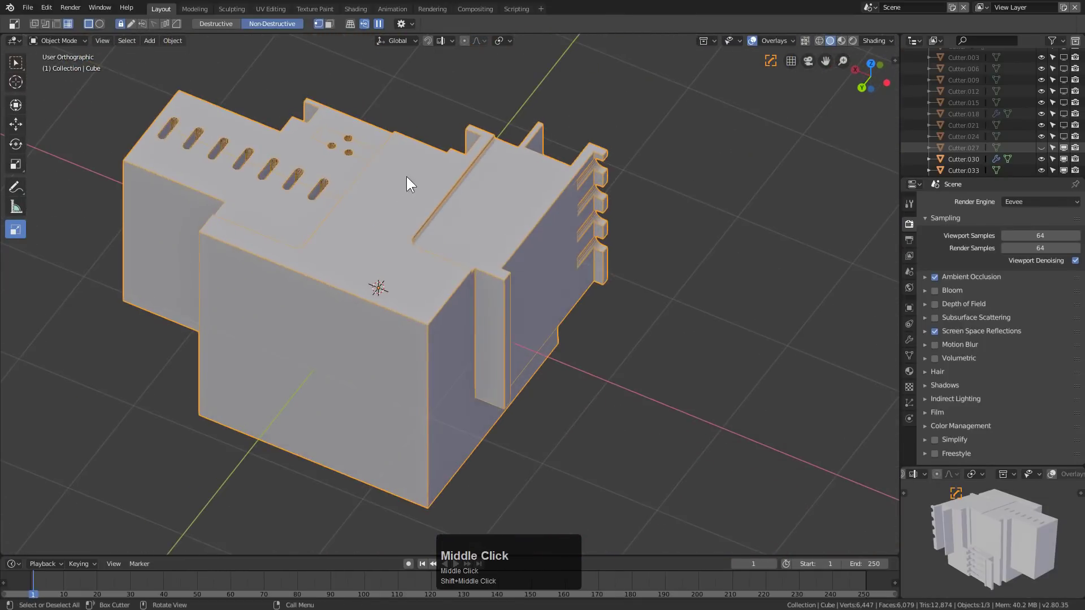
# Step: Orbit and zoom around the side of the block to inspect the stepped vent fins
pyautogui.scroll(-3)
pyautogui.middleClick(432, 313)
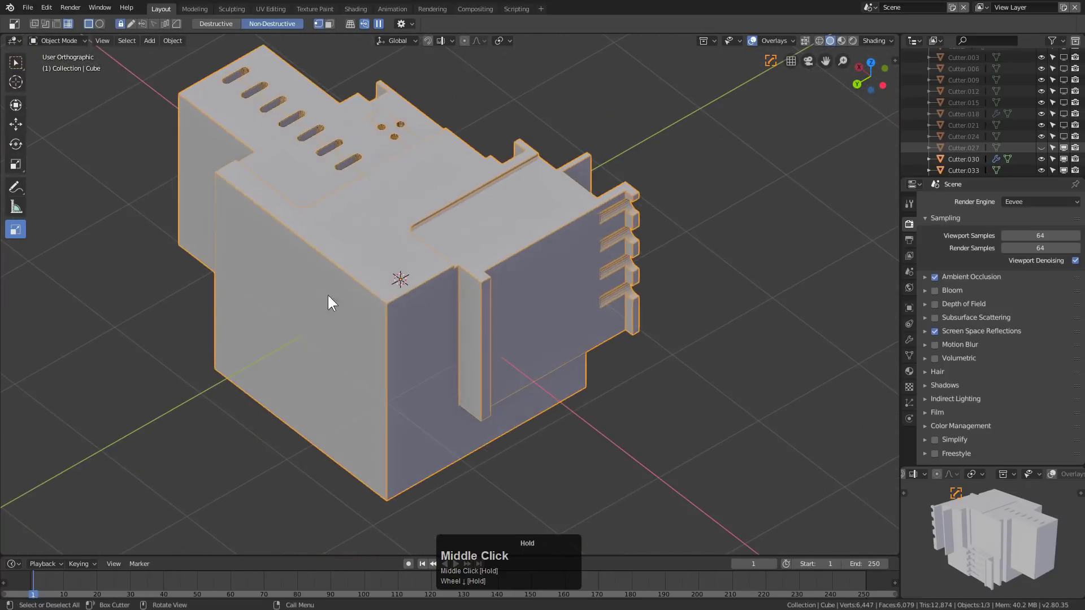
pyautogui.press('a')
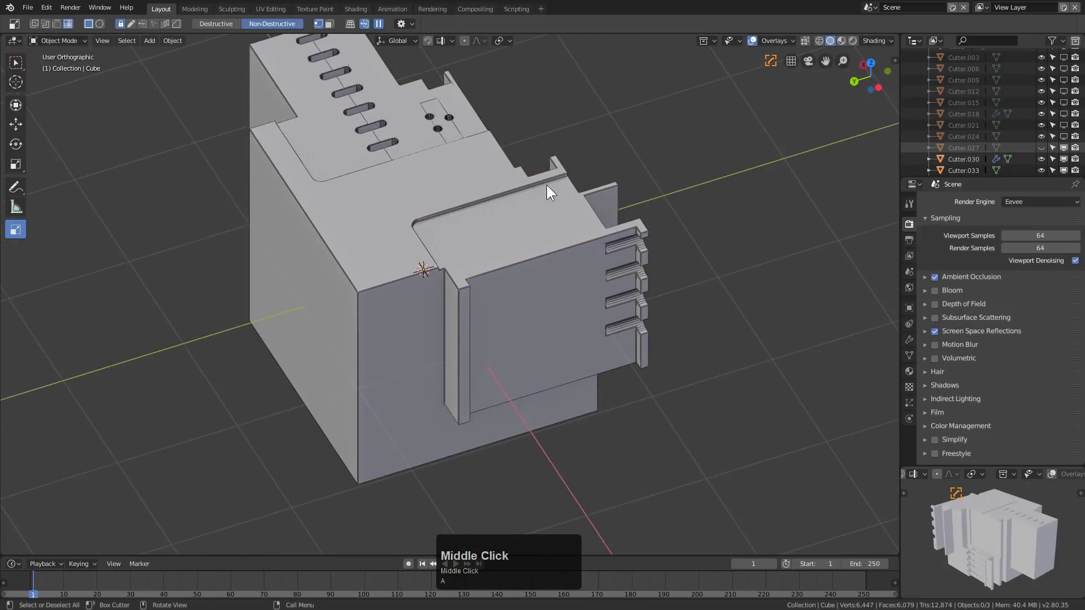
pyautogui.moveTo(437, 250); pyautogui.dragTo(553, 339)
pyautogui.scroll(3)
pyautogui.middleClick(546, 344)
pyautogui.scroll(3)
pyautogui.middleClick(398, 312)
pyautogui.middleClick(367, 334)
pyautogui.scroll(3)
pyautogui.middleClick(416, 387)
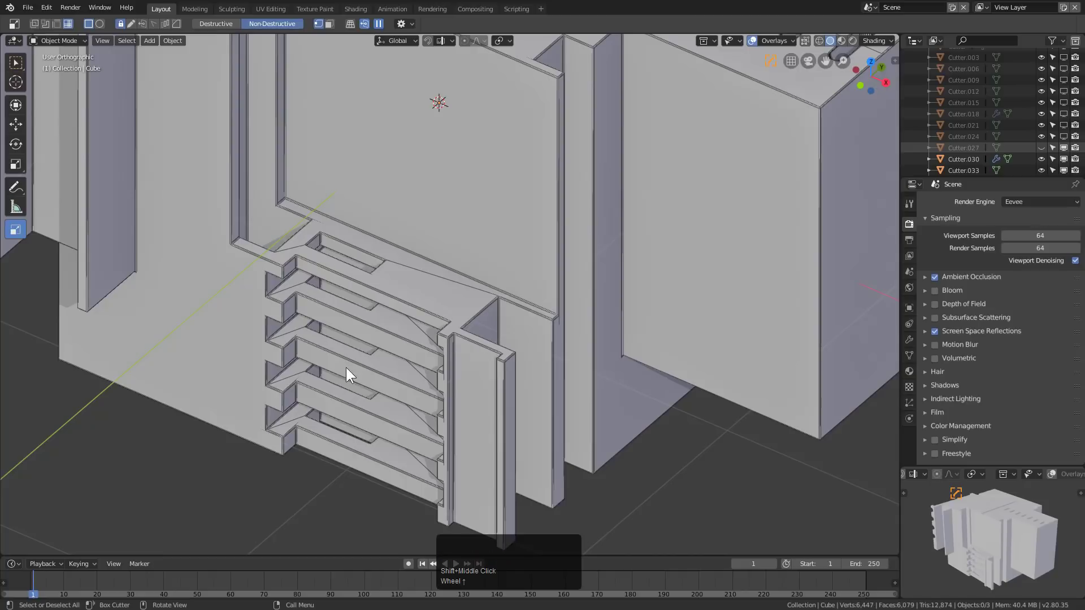
# Step: Bring up the HOps modifier display and scroll to Boolean.006 with its cutter Cutter.018
pyautogui.scroll(-3)
pyautogui.click(441, 310)
pyautogui.press('q')
pyautogui.moveTo(681, 562); pyautogui.dragTo(625, 408)
pyautogui.scroll(3)
pyautogui.scroll(-3)
pyautogui.scroll(3)
# Step: Select the fin cutter Cutter.018 and orbit to see how it carves the stacked fins
pyautogui.scroll(-3)
pyautogui.click(625, 408)
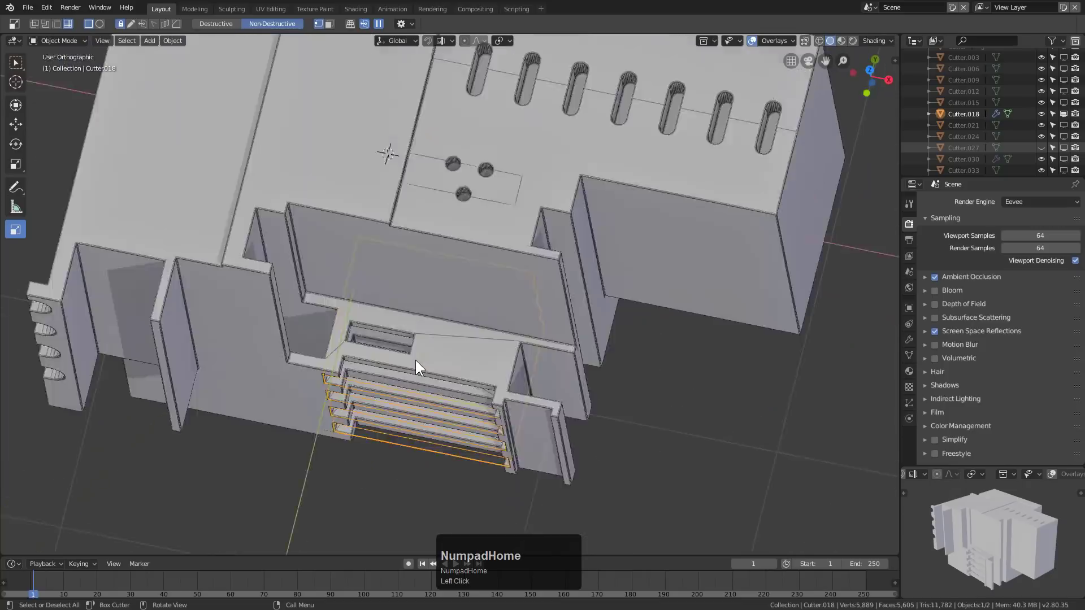
pyautogui.click(428, 361)
pyautogui.middleClick(444, 380)
pyautogui.scroll(3)
pyautogui.moveTo(515, 418); pyautogui.dragTo(632, 466)
pyautogui.moveTo(545, 419); pyautogui.dragTo(517, 334)
pyautogui.scroll(-3)
pyautogui.middleClick(519, 323)
pyautogui.middleClick(480, 324)
# Step: Start BoxCutter and draw a new tall box cutter on the top ledge beside the hole cluster
pyautogui.press('a')
pyautogui.click(442, 187)
pyautogui.press('q')
pyautogui.moveTo(561, 404); pyautogui.dragTo(598, 423)
pyautogui.scroll(-3)
pyautogui.scroll(3)
pyautogui.click(599, 423)
pyautogui.scroll(3)
pyautogui.press('alt+w')
# Step: Adjust the new cutter above the front panel, rounding its corners to preview the cut
pyautogui.moveTo(165, 360); pyautogui.dragTo(521, 300)
pyautogui.middleClick(579, 345)
pyautogui.scroll(-3)
pyautogui.middleClick(459, 312)
pyautogui.middleClick(426, 289)
pyautogui.middleClick(471, 360)
pyautogui.press('h')
pyautogui.scroll(-3)
pyautogui.middleClick(469, 369)
pyautogui.middleClick(499, 286)
pyautogui.middleClick(485, 314)
pyautogui.scroll(3)
# Step: Turn the tall box into a rounded-edge cut on the block's side
pyautogui.click(377, 281)
pyautogui.scroll(3)
pyautogui.moveTo(319, 260); pyautogui.dragTo(463, 185)
pyautogui.press('x')
pyautogui.press('z')
pyautogui.press('b')
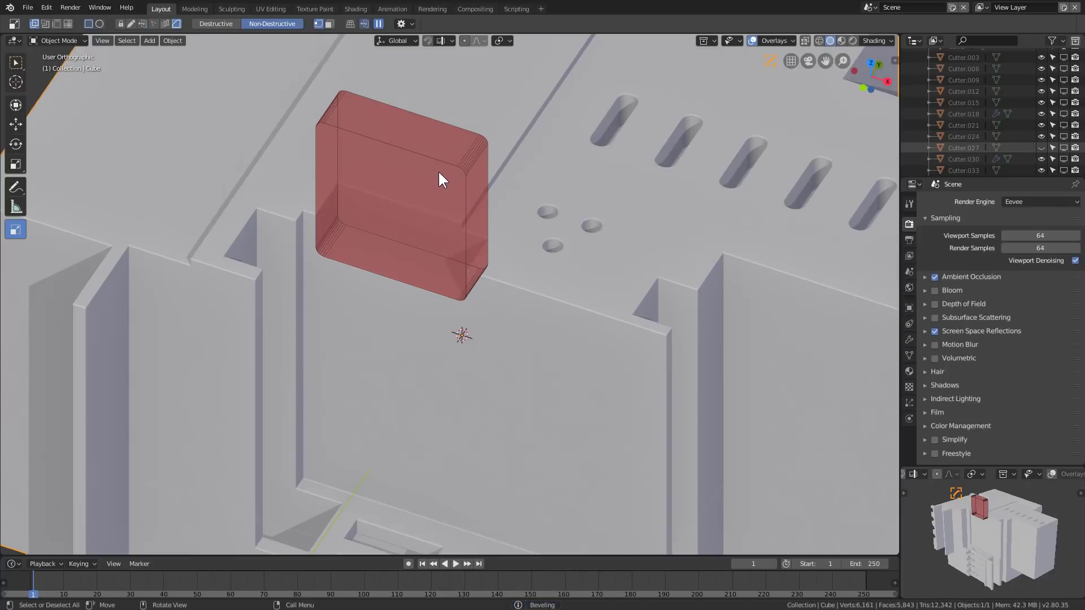
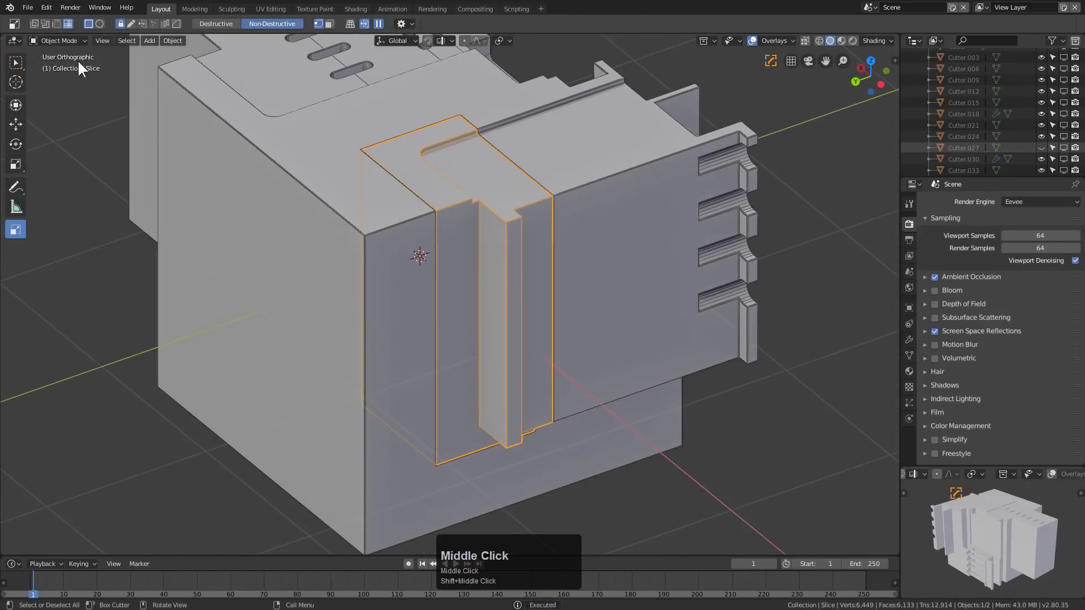
# Step: Draw an arrayed BoxCutter cut down the vertical side groove, giving a column of small square notches
pyautogui.click(44, 29)
pyautogui.click(39, 28)
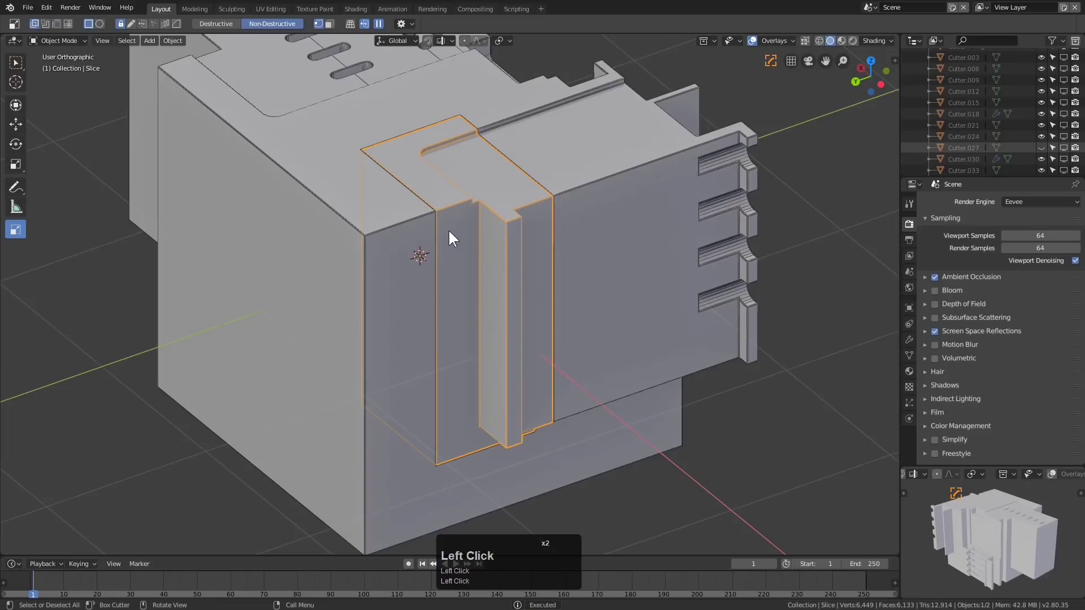
pyautogui.moveTo(447, 229); pyautogui.dragTo(533, 407)
pyautogui.moveTo(522, 409); pyautogui.dragTo(391, 242)
pyautogui.scroll(3)
pyautogui.moveTo(391, 242); pyautogui.dragTo(336, 369)
pyautogui.middleClick(336, 369)
pyautogui.scroll(3)
pyautogui.moveTo(331, 258); pyautogui.dragTo(373, 193)
pyautogui.press('v')
pyautogui.press('y')
pyautogui.scroll(3)
pyautogui.click(440, 218)
# Step: Zoom in on the eight stepped notches down the front panel to check them
pyautogui.scroll(-3)
pyautogui.middleClick(420, 306)
pyautogui.scroll(-3)
pyautogui.middleClick(412, 279)
pyautogui.scroll(3)
pyautogui.middleClick(412, 280)
pyautogui.click(348, 234)
pyautogui.middleClick(380, 262)
pyautogui.scroll(-3)
pyautogui.press('a')
pyautogui.middleClick(357, 307)
# Step: Cut a thin vertical slot beside the notch column and orbit to review it
pyautogui.scroll(3)
pyautogui.click(469, 290)
pyautogui.middleClick(457, 297)
pyautogui.scroll(3)
pyautogui.moveTo(341, 283); pyautogui.dragTo(351, 275)
pyautogui.scroll(-3)
pyautogui.moveTo(344, 300); pyautogui.dragTo(458, 306)
pyautogui.middleClick(458, 306)
pyautogui.scroll(3)
pyautogui.press('a')
pyautogui.middleClick(460, 275)
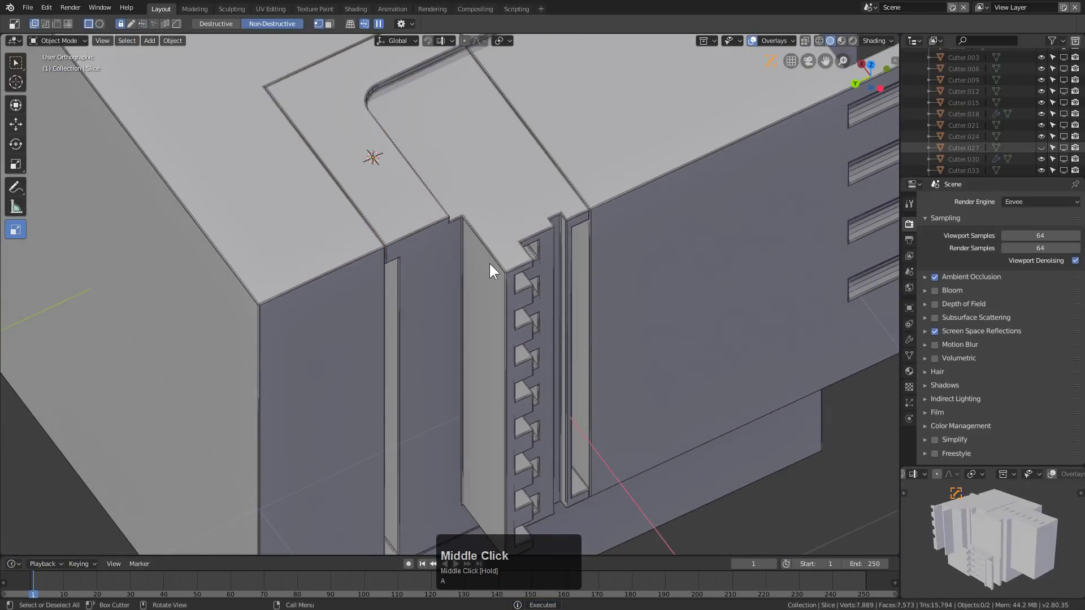
# Step: Frame the side groove strip and draw the first small square box cut into it
pyautogui.doubleClick(493, 270)
pyautogui.scroll(3)
pyautogui.moveTo(401, 262); pyautogui.dragTo(407, 135)
pyautogui.click(407, 135)
pyautogui.scroll(-3)
pyautogui.middleClick(461, 285)
pyautogui.scroll(-3)
pyautogui.press('a')
# Step: Add two more small square cuts further along the groove strip
pyautogui.middleClick(387, 275)
pyautogui.scroll(3)
pyautogui.click(379, 236)
pyautogui.moveTo(298, 138); pyautogui.dragTo(353, 246)
pyautogui.moveTo(472, 264); pyautogui.dragTo(406, 242)
pyautogui.scroll(3)
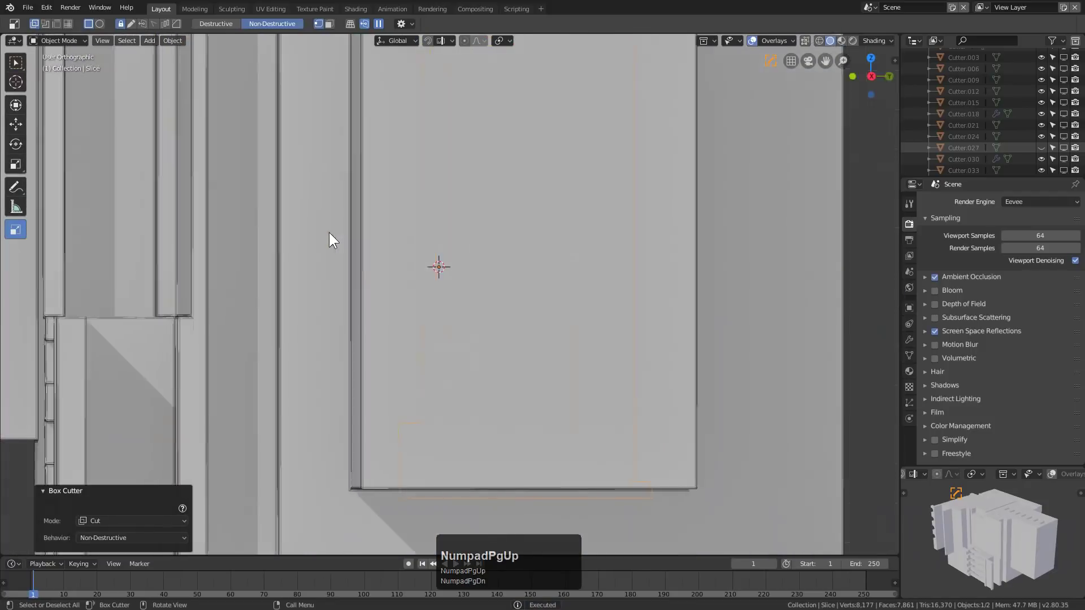
pyautogui.middleClick(384, 216)
pyautogui.scroll(3)
pyautogui.press('a')
pyautogui.click(421, 145)
# Step: Draw a long box cut spanning the strip to extend the hole column
pyautogui.middleClick(434, 179)
pyautogui.scroll(3)
pyautogui.moveTo(233, 80); pyautogui.dragTo(568, 226)
pyautogui.middleClick(451, 215)
pyautogui.scroll(-3)
pyautogui.middleClick(582, 225)
pyautogui.press('a')
pyautogui.scroll(-3)
pyautogui.click(520, 245)
# Step: Cut a small square into the top channel, cycling BoxCutter's V, U and X modifiers on it
pyautogui.middleClick(532, 260)
pyautogui.middleClick(357, 257)
pyautogui.scroll(3)
pyautogui.scroll(-3)
pyautogui.middleClick(384, 218)
pyautogui.moveTo(413, 116); pyautogui.dragTo(362, 164)
pyautogui.press('v')
pyautogui.press('u')
pyautogui.write('uy')
pyautogui.press('v')
pyautogui.write('x')
# Step: Confirm the top-channel cuts so the square holes apply non-destructively
pyautogui.scroll(-3)
pyautogui.scroll(-3)
pyautogui.click(388, 172)
pyautogui.doubleClick(385, 146)
pyautogui.middleClick(405, 172)
pyautogui.scroll(3)
pyautogui.scroll(-3)
pyautogui.press('a')
pyautogui.middleClick(498, 237)
pyautogui.click(595, 190)
pyautogui.middleClick(582, 204)
# Step: Toggle Edit Mode on the block to check the new hole geometry, then return to Object Mode
pyautogui.press('Tab')
pyautogui.scroll(-3)
pyautogui.scroll(-3)
pyautogui.press('Tab')
pyautogui.middleClick(399, 191)
pyautogui.scroll(3)
pyautogui.press('Tab')
pyautogui.press('Tab')
pyautogui.middleClick(459, 213)
pyautogui.scroll(3)
# Step: Score a knife panel line across the front frame below the hole row
pyautogui.press('a')
pyautogui.click(457, 185)
pyautogui.middleClick(465, 198)
pyautogui.scroll(3)
pyautogui.scroll(3)
pyautogui.click(74, 24)
pyautogui.moveTo(353, 238); pyautogui.dragTo(498, 446)
pyautogui.scroll(3)
pyautogui.middleClick(493, 238)
pyautogui.scroll(-3)
# Step: Draw the last small square hole on the top ledge and accept it
pyautogui.press('a')
pyautogui.moveTo(450, 277); pyautogui.dragTo(367, 234)
pyautogui.scroll(-3)
pyautogui.scroll(-3)
pyautogui.middleClick(487, 261)
pyautogui.middleClick(530, 269)
pyautogui.scroll(3)
pyautogui.middleClick(473, 293)
pyautogui.click(402, 312)
# Step: Orbit the view round to face the block's front
pyautogui.middleClick(394, 226)
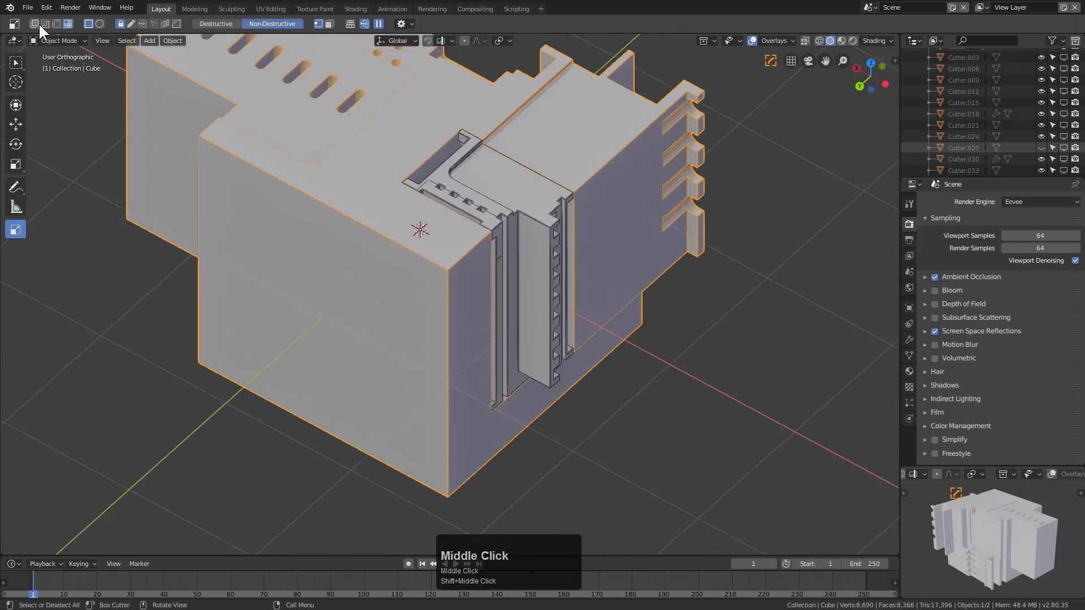
pyautogui.click(38, 28)
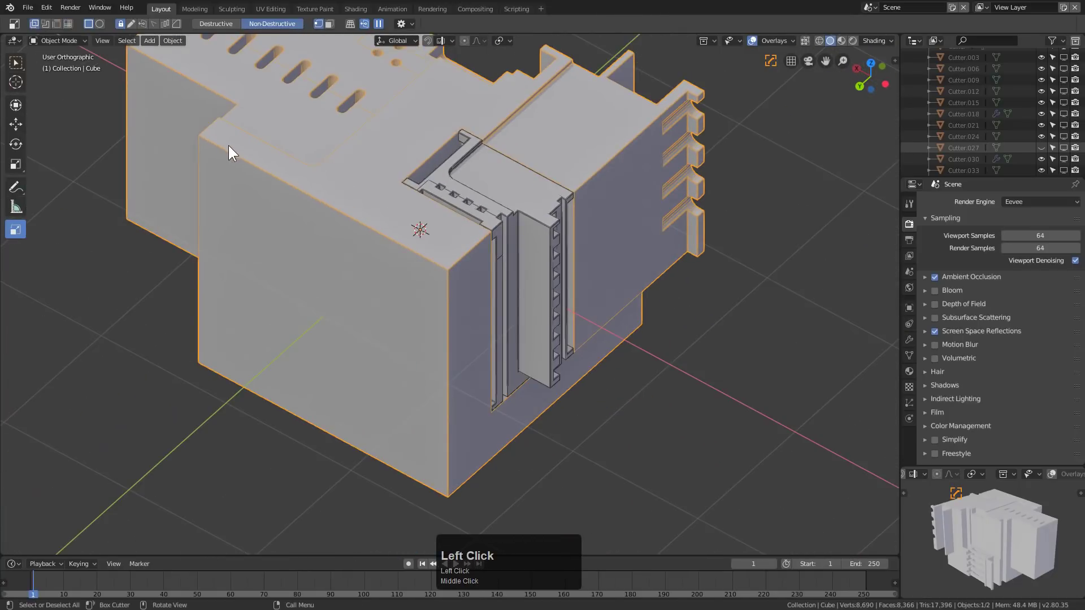
pyautogui.moveTo(367, 256); pyautogui.dragTo(415, 309)
pyautogui.scroll(-3)
pyautogui.click(412, 424)
pyautogui.scroll(3)
pyautogui.press('a')
# Step: Cut a large bevel-cornered BoxCutter cavity through the front face under the top slab and confirm it
pyautogui.middleClick(424, 284)
pyautogui.scroll(-3)
pyautogui.middleClick(459, 289)
pyautogui.scroll(-3)
pyautogui.middleClick(435, 253)
pyautogui.scroll(3)
pyautogui.doubleClick(509, 245)
pyautogui.scroll(3)
pyautogui.moveTo(483, 226); pyautogui.dragTo(854, 314)
pyautogui.press('b')
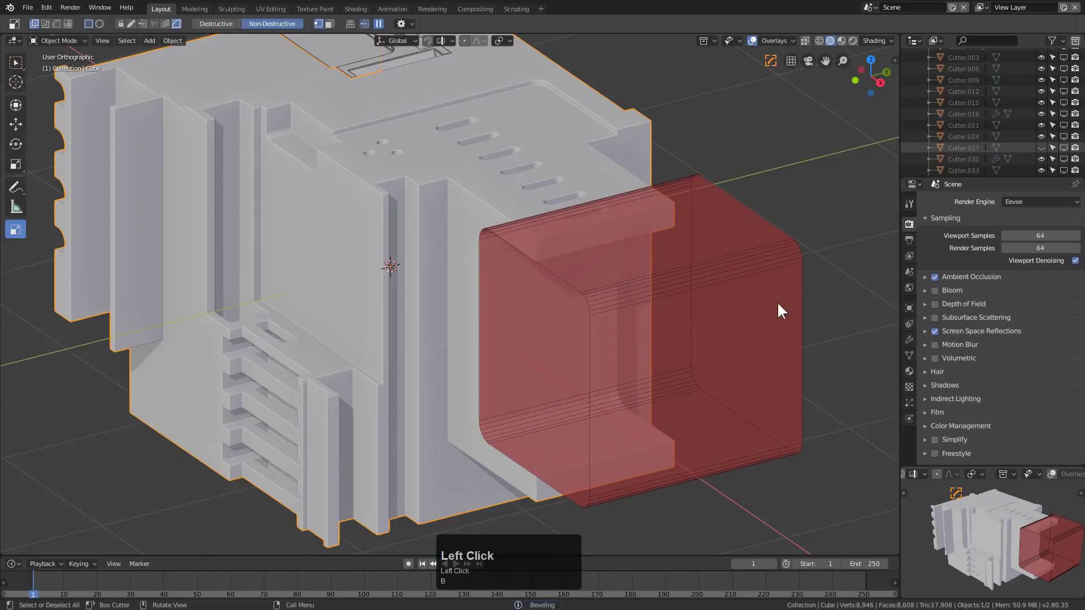
pyautogui.doubleClick(735, 273)
# Step: Start a new box cutter rising inside the front recess
pyautogui.scroll(-3)
pyautogui.middleClick(474, 245)
pyautogui.press('a')
pyautogui.scroll(-3)
pyautogui.moveTo(453, 233); pyautogui.dragTo(43, 31)
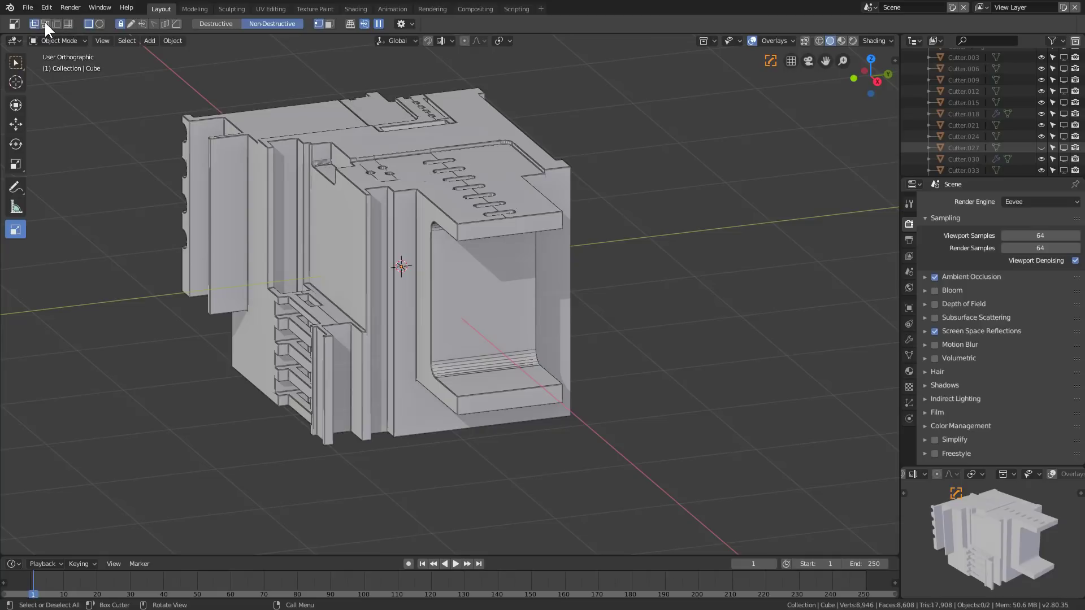
pyautogui.middleClick(434, 256)
# Step: Drag out preliminary BoxCutter boxes across the block while orbiting toward the cavity's inner wall
pyautogui.scroll(3)
pyautogui.click(529, 340)
pyautogui.middleClick(531, 320)
pyautogui.scroll(-3)
pyautogui.scroll(3)
pyautogui.moveTo(430, 226); pyautogui.dragTo(806, 235)
pyautogui.scroll(-3)
pyautogui.click(820, 217)
pyautogui.middleClick(730, 254)
pyautogui.scroll(3)
pyautogui.press('a')
pyautogui.moveTo(249, 246); pyautogui.dragTo(522, 283)
pyautogui.middleClick(522, 283)
pyautogui.middleClick(446, 271)
pyautogui.scroll(-3)
pyautogui.click(542, 373)
pyautogui.middleClick(523, 362)
pyautogui.scroll(-3)
pyautogui.scroll(3)
pyautogui.moveTo(534, 256); pyautogui.dragTo(523, 420)
# Step: Bevel and reposition a trial cutter on the inner wall ahead of the final slot
pyautogui.scroll(3)
pyautogui.press('b')
pyautogui.click(516, 373)
pyautogui.moveTo(380, 282); pyautogui.dragTo(338, 210)
pyautogui.scroll(-3)
pyautogui.middleClick(414, 222)
pyautogui.click(401, 212)
pyautogui.middleClick(423, 224)
pyautogui.press('a')
pyautogui.click(282, 232)
pyautogui.middleClick(312, 234)
pyautogui.scroll(3)
# Step: Cut a rounded-end slot into the cavity's inner wall with a bevelled BoxCutter box
pyautogui.moveTo(323, 216); pyautogui.dragTo(330, 227)
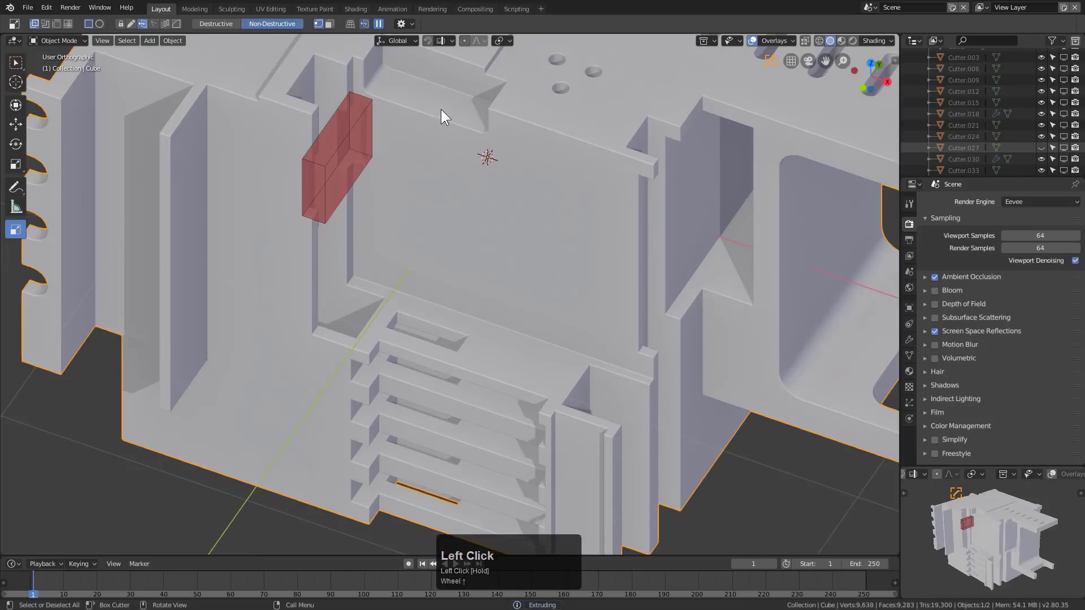
pyautogui.press('b')
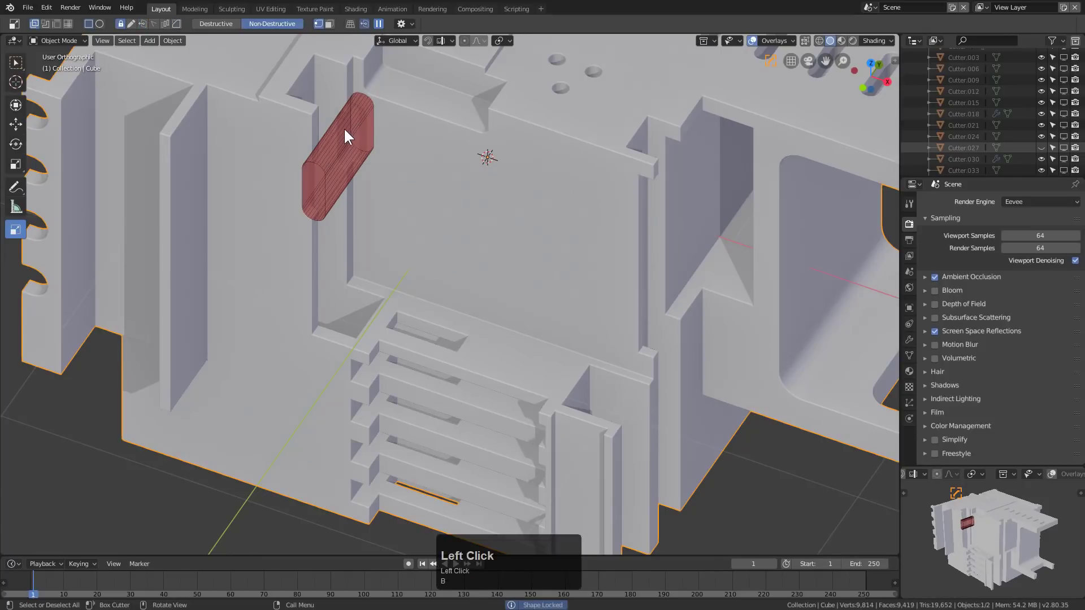
pyautogui.click(345, 134)
pyautogui.scroll(-3)
# Step: Draw a box on the side face and switch it to Join (J) so it raises a thick slab
pyautogui.press('a')
pyautogui.middleClick(414, 229)
pyautogui.moveTo(454, 225); pyautogui.dragTo(378, 239)
pyautogui.scroll(3)
pyautogui.scroll(-3)
pyautogui.moveTo(518, 224); pyautogui.dragTo(464, 232)
pyautogui.click(449, 240)
pyautogui.moveTo(464, 231); pyautogui.dragTo(198, 262)
pyautogui.press('j')
pyautogui.scroll(-3)
# Step: Orbit around the block to check the new raised side plate from several angles
pyautogui.press('a')
pyautogui.middleClick(414, 274)
pyautogui.scroll(3)
pyautogui.click(354, 195)
pyautogui.middleClick(375, 187)
pyautogui.scroll(3)
pyautogui.middleClick(305, 165)
pyautogui.scroll(3)
pyautogui.scroll(3)
pyautogui.scroll(-3)
pyautogui.press('a')
pyautogui.middleClick(460, 297)
pyautogui.middleClick(434, 208)
pyautogui.scroll(3)
pyautogui.click(411, 29)
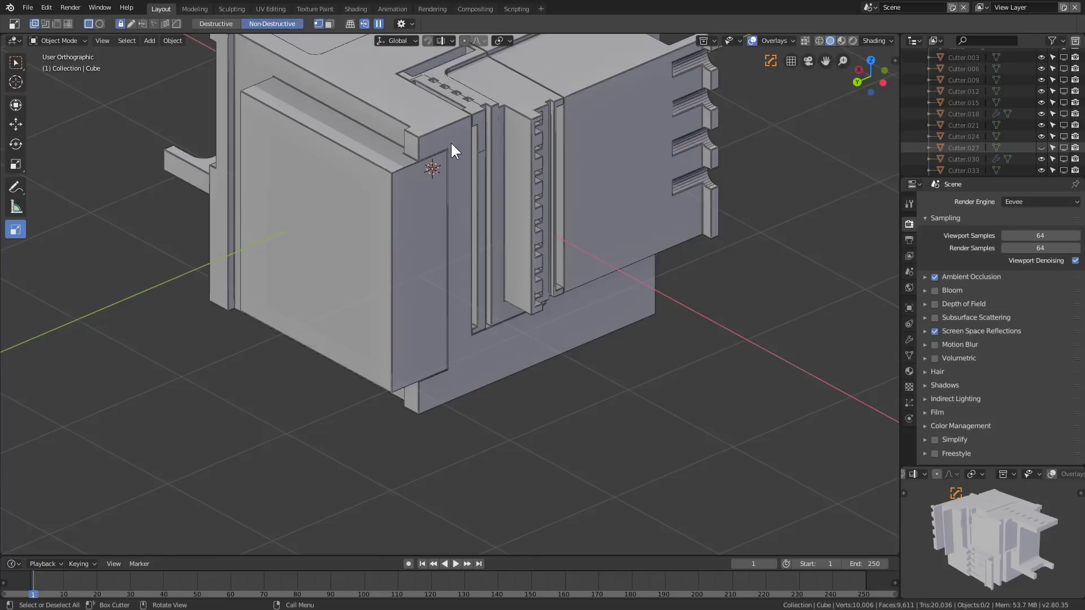
# Step: Drag a BoxCutter box over the opposite side face and bevel its edges
pyautogui.click(459, 152)
pyautogui.moveTo(460, 144); pyautogui.dragTo(355, 384)
pyautogui.press('b')
pyautogui.doubleClick(354, 311)
pyautogui.middleClick(388, 270)
pyautogui.scroll(-3)
pyautogui.press('a')
pyautogui.middleClick(370, 268)
pyautogui.scroll(3)
# Step: Inset the framed recessed panel with further box drags across that side face
pyautogui.moveTo(406, 225); pyautogui.dragTo(491, 189)
pyautogui.scroll(3)
pyautogui.scroll(-3)
pyautogui.middleClick(522, 200)
pyautogui.middleClick(506, 200)
pyautogui.scroll(-3)
pyautogui.middleClick(439, 229)
pyautogui.middleClick(445, 177)
pyautogui.scroll(3)
pyautogui.moveTo(444, 221); pyautogui.dragTo(386, 247)
pyautogui.scroll(3)
pyautogui.click(387, 246)
pyautogui.moveTo(386, 244); pyautogui.dragTo(262, 242)
# Step: Select the whole block and start a thin strip cutter along the side panel
pyautogui.scroll(-3)
pyautogui.middleClick(326, 280)
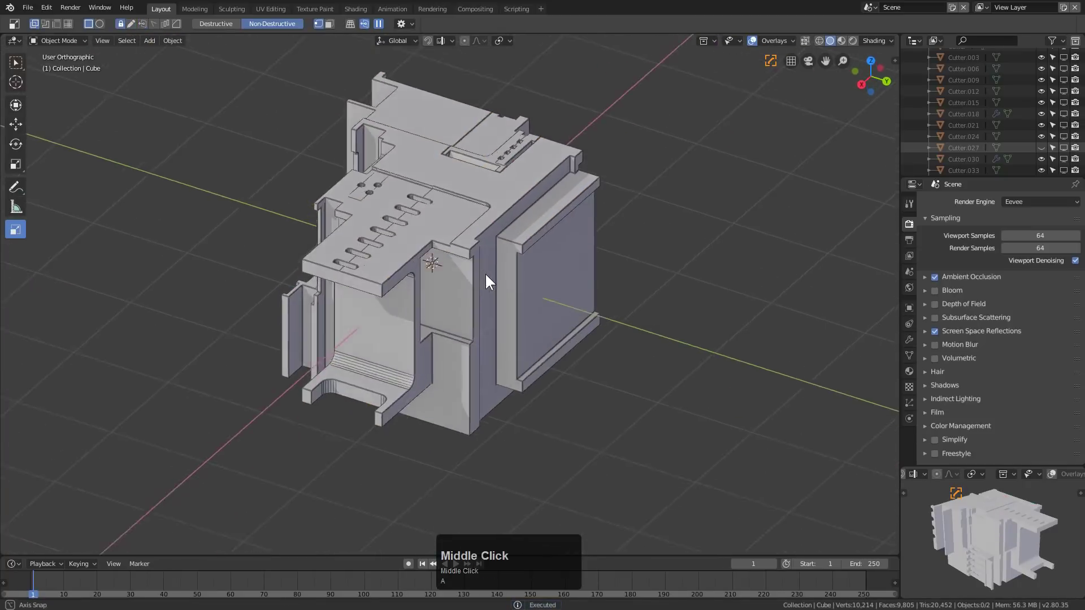
pyautogui.scroll(3)
pyautogui.click(574, 271)
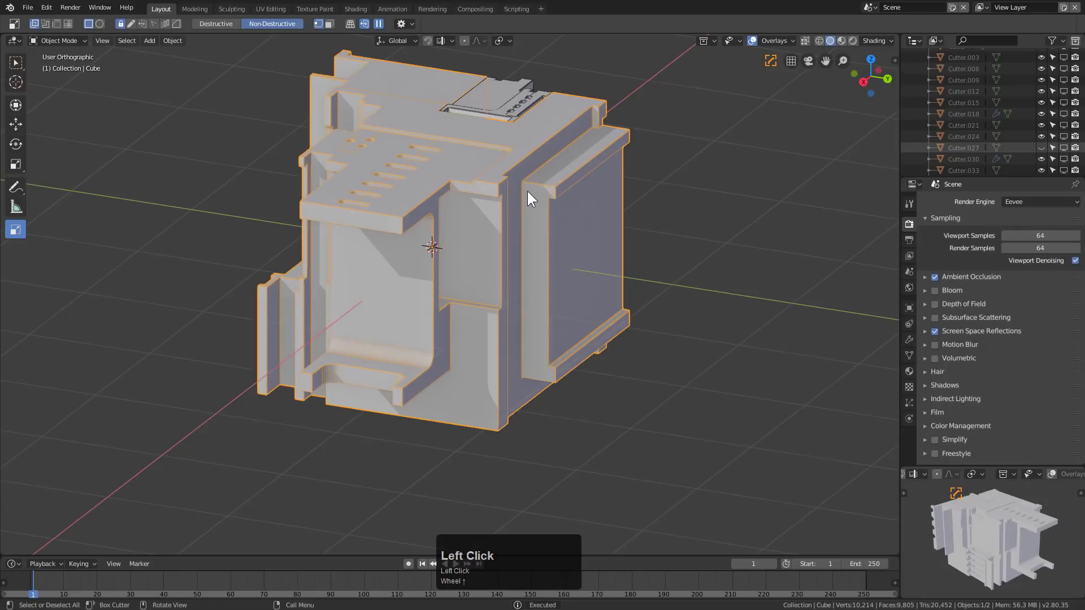
pyautogui.moveTo(540, 225); pyautogui.dragTo(583, 327)
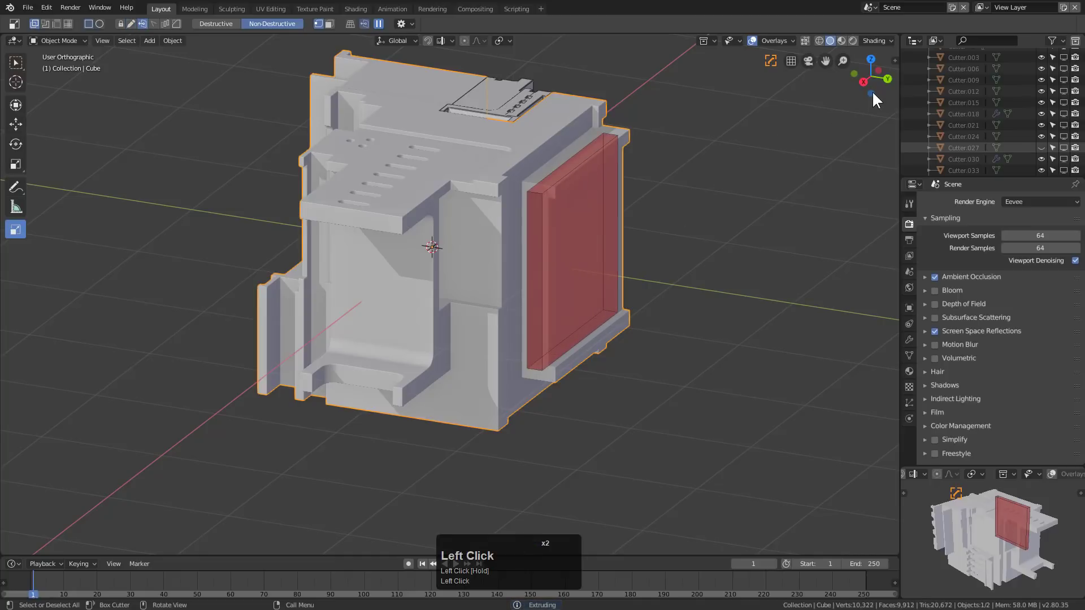
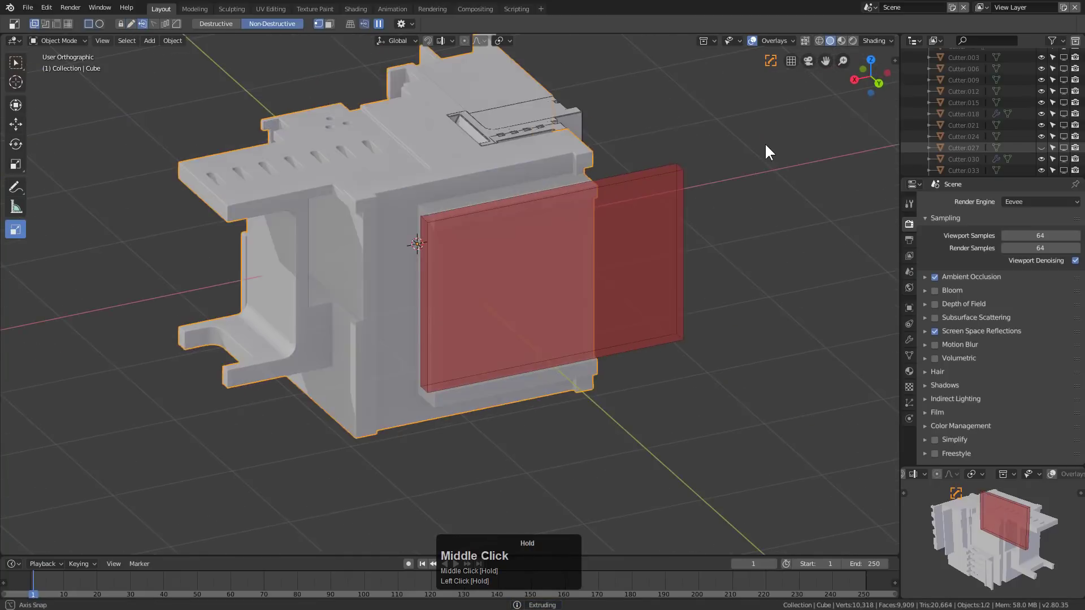
# Step: Cut the thin framed plate and bring up the HardOps Q menu to toggle the cutter's boolean visibility
pyautogui.scroll(3)
pyautogui.middleClick(599, 221)
pyautogui.press('a')
pyautogui.scroll(-3)
pyautogui.click(508, 203)
pyautogui.press('q')
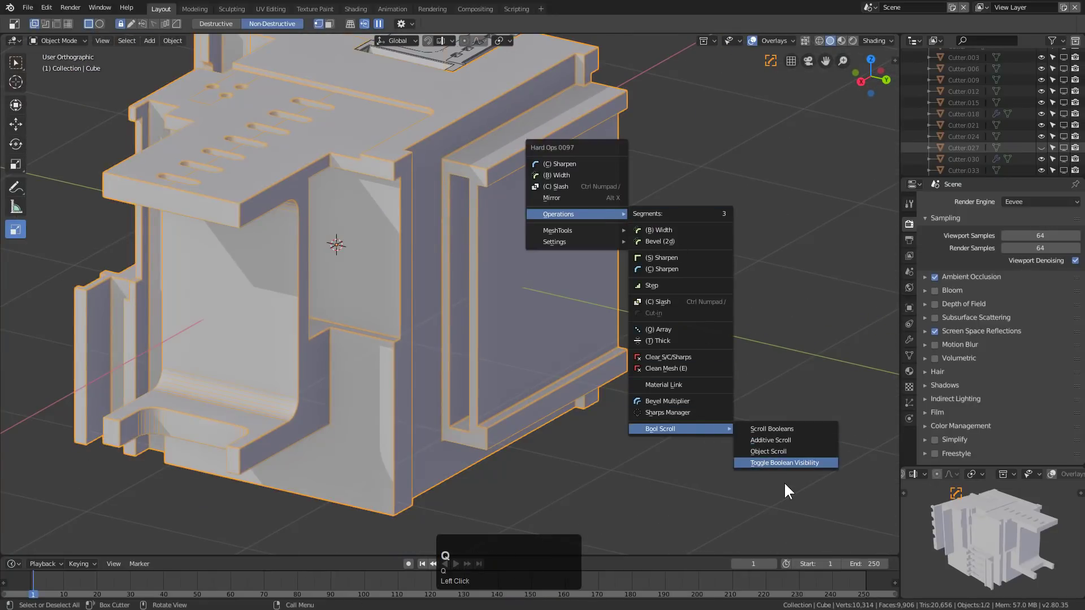
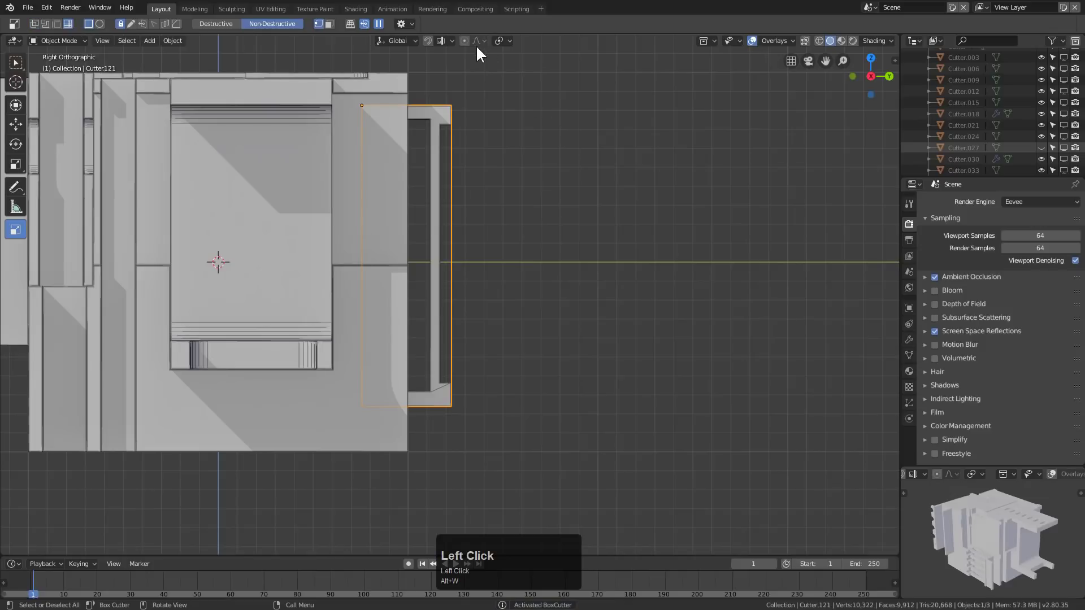
# Step: Orbit back into perspective at the lower corner beside the framed side panel
pyautogui.moveTo(485, 66); pyautogui.dragTo(387, 380)
pyautogui.moveTo(484, 373); pyautogui.dragTo(319, 337)
pyautogui.press('h')
pyautogui.middleClick(320, 337)
pyautogui.scroll(-3)
pyautogui.middleClick(479, 323)
pyautogui.middleClick(379, 334)
pyautogui.click(450, 336)
pyautogui.middleClick(414, 354)
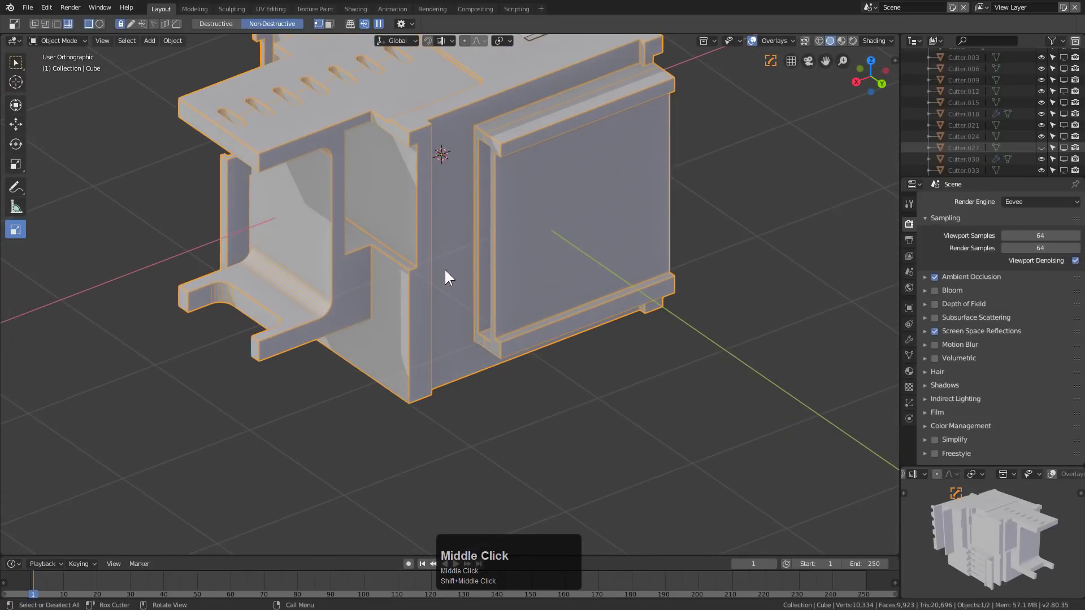
# Step: Draw a BoxCutter box at the corner and set it to Join (J) for a solid block
pyautogui.moveTo(396, 290); pyautogui.dragTo(499, 333)
pyautogui.press('j')
pyautogui.press('g')
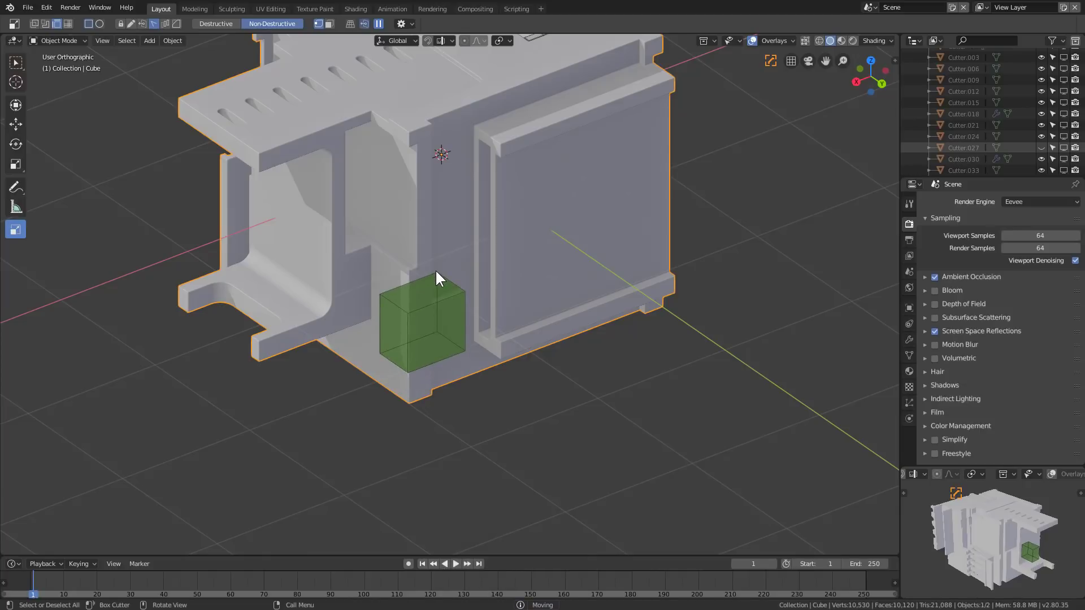
# Step: Select the added block's cutter and slide it along one axis (G, X) to wrap the post
pyautogui.click(440, 276)
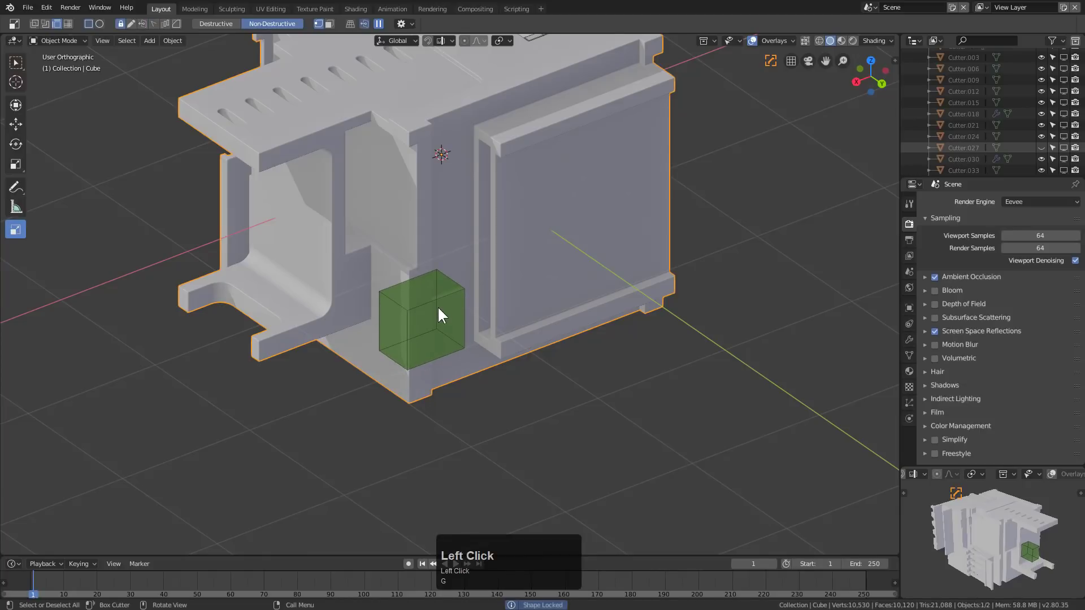
pyautogui.click(443, 311)
pyautogui.middleClick(459, 322)
pyautogui.scroll(3)
pyautogui.click(472, 298)
pyautogui.scroll(3)
pyautogui.press('g')
pyautogui.press('x')
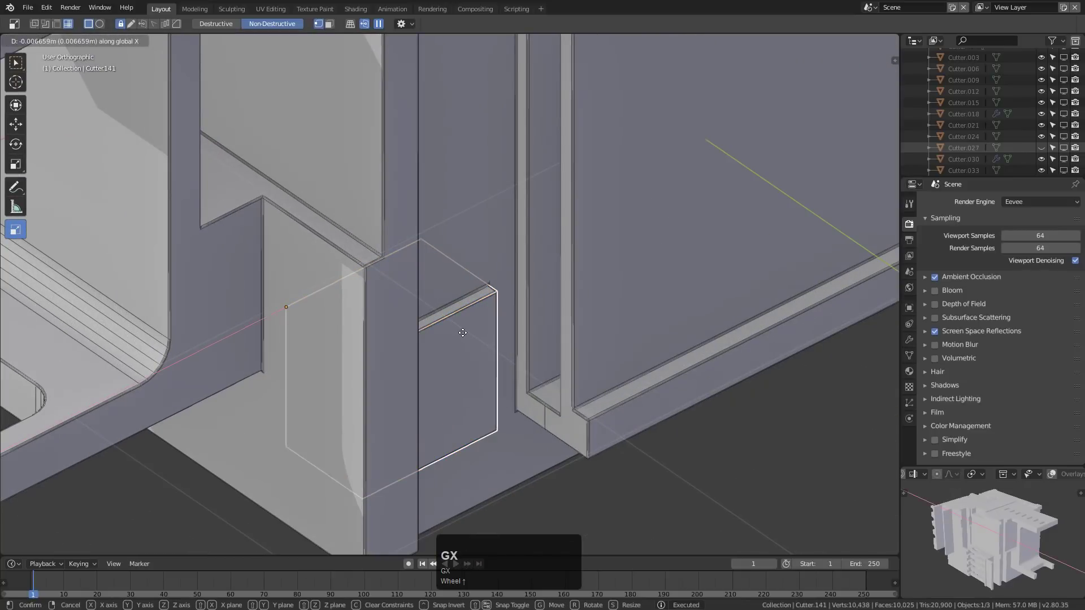
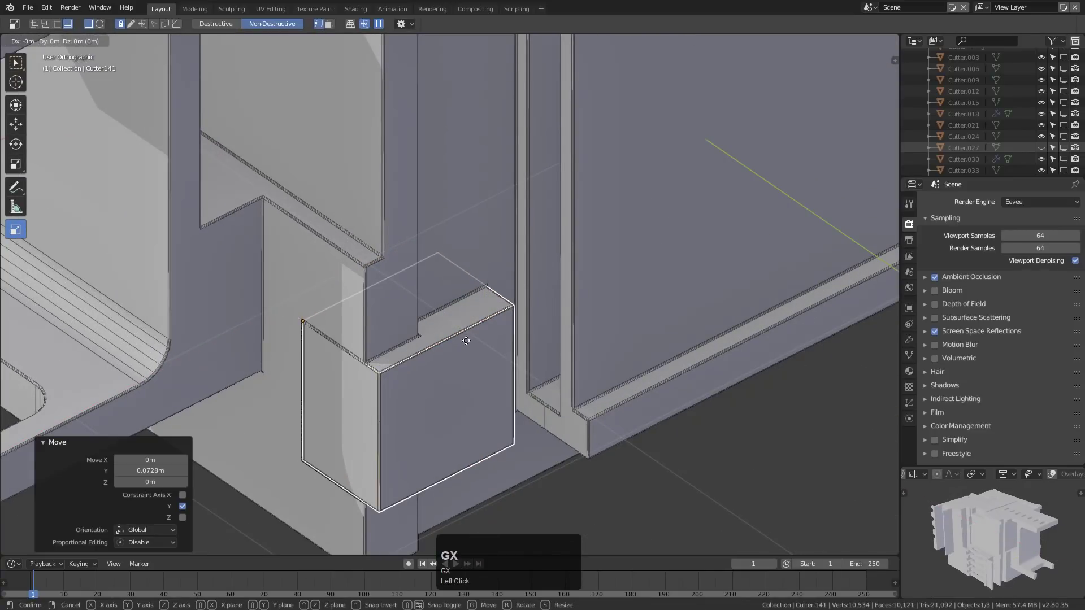
pyautogui.click(456, 354)
# Step: Toggle visibility and shading (H, Z) while checking the block's fit against the post
pyautogui.scroll(-3)
pyautogui.press('h')
pyautogui.moveTo(438, 367); pyautogui.dragTo(432, 382)
pyautogui.click(427, 373)
pyautogui.scroll(3)
pyautogui.middleClick(362, 342)
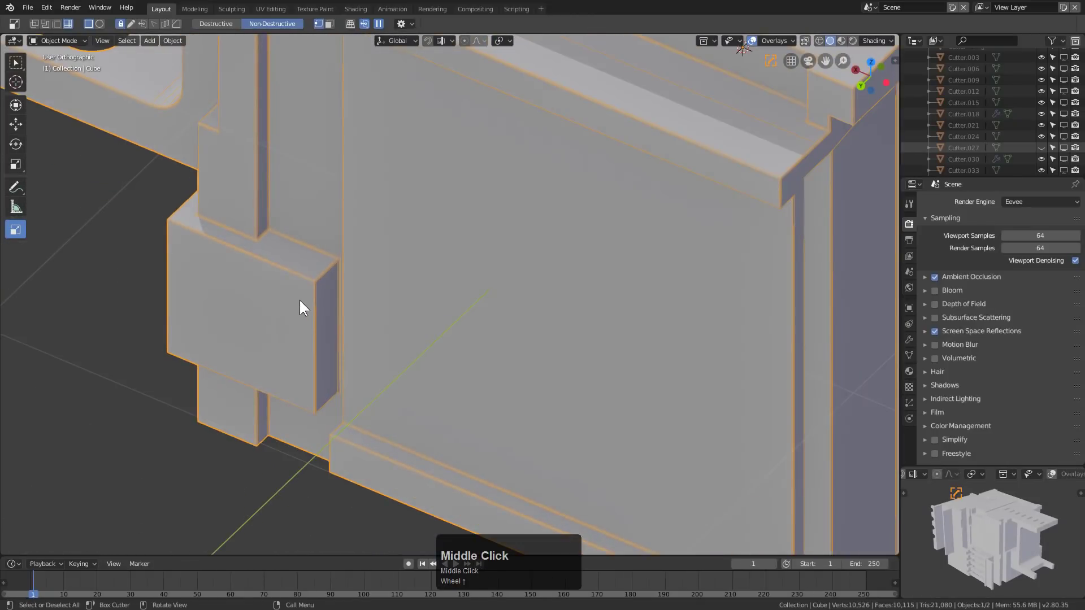
pyautogui.moveTo(299, 292); pyautogui.dragTo(502, 279)
pyautogui.press('z')
# Step: Orbit around the corner to inspect the stepped block from other angles
pyautogui.middleClick(363, 362)
pyautogui.press('a')
pyautogui.click(467, 400)
pyautogui.middleClick(463, 382)
pyautogui.moveTo(481, 319); pyautogui.dragTo(305, 376)
pyautogui.press('z')
pyautogui.scroll(-3)
pyautogui.press('a')
pyautogui.middleClick(501, 380)
pyautogui.click(427, 341)
pyautogui.middleClick(432, 341)
pyautogui.scroll(-3)
pyautogui.middleClick(434, 349)
pyautogui.scroll(-3)
pyautogui.moveTo(431, 362); pyautogui.dragTo(495, 346)
# Step: Apply HardOps Render Setup from the alt+V viewport menu for brighter outlined shading
pyautogui.press('a')
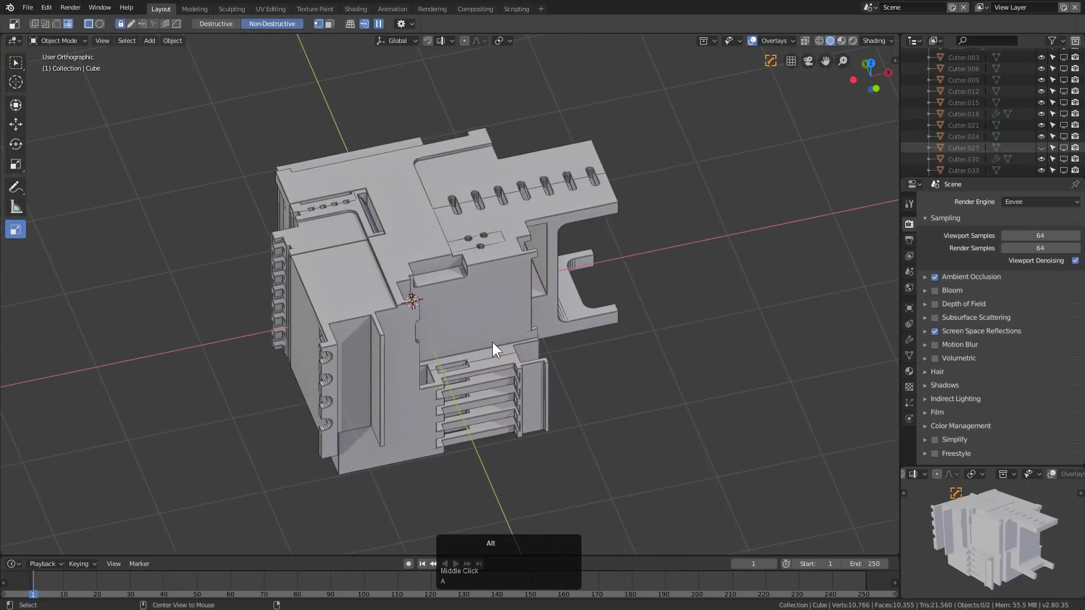
pyautogui.press('alt+v')
pyautogui.click(453, 360)
pyautogui.doubleClick(842, 45)
# Step: Orbit and zoom around the finished block to review the presentation shading
pyautogui.moveTo(557, 296); pyautogui.dragTo(525, 296)
pyautogui.scroll(3)
pyautogui.middleClick(544, 313)
pyautogui.scroll(-3)
pyautogui.middleClick(505, 310)
pyautogui.moveTo(513, 315); pyautogui.dragTo(523, 296)
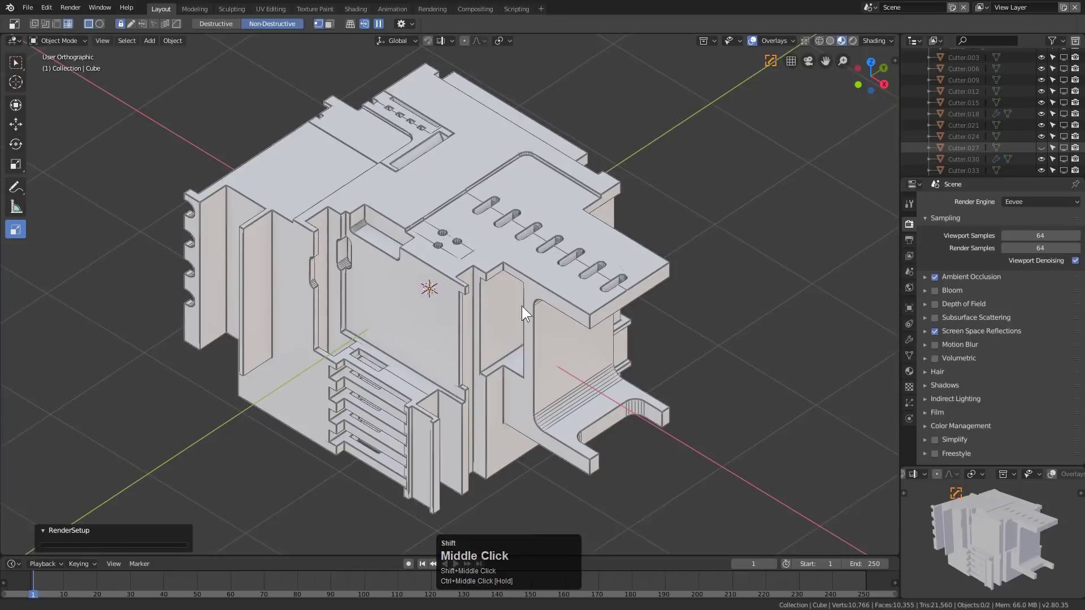